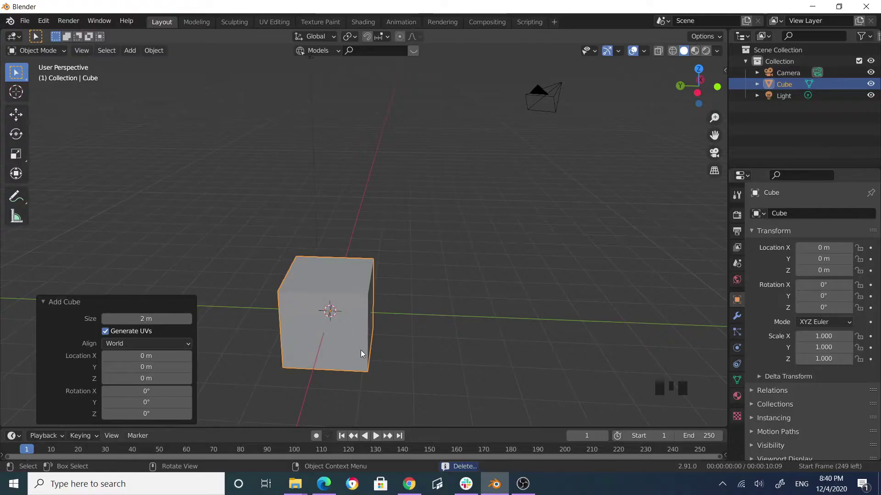
Step: Delete the default cube and add a circle mesh at the origin
{"action": "key", "text": "x"}
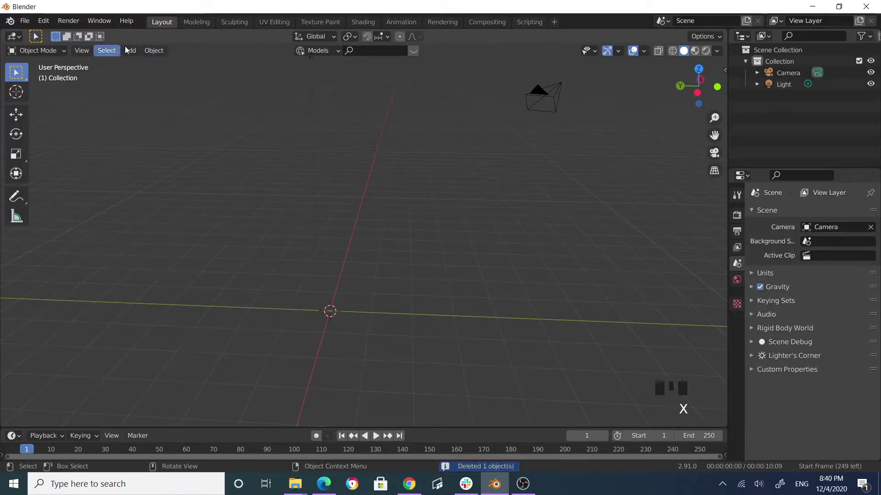
{"action": "left_click_drag", "start_coordinate": [131, 49], "coordinate": [386, 230]}
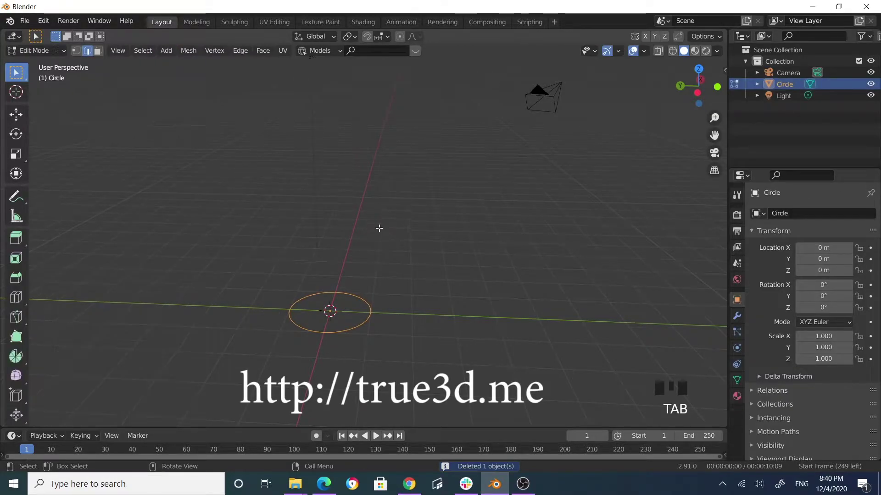
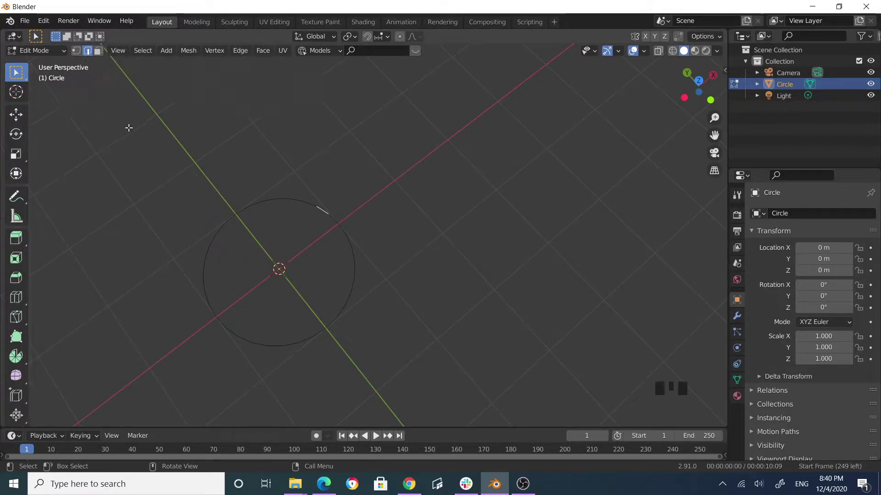
Step: In vertex select, pick a rim vertex and enable smooth proportional editing for shaping
{"action": "key", "text": "1"}
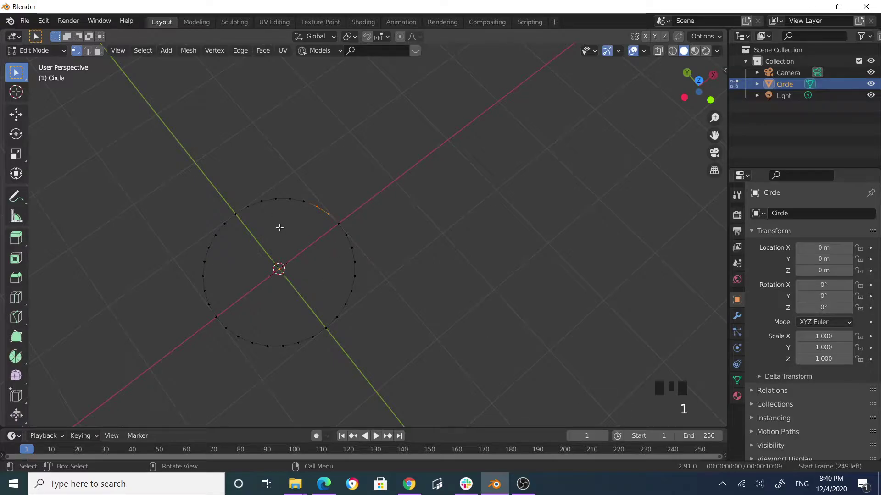
{"action": "left_click", "coordinate": [79, 52]}
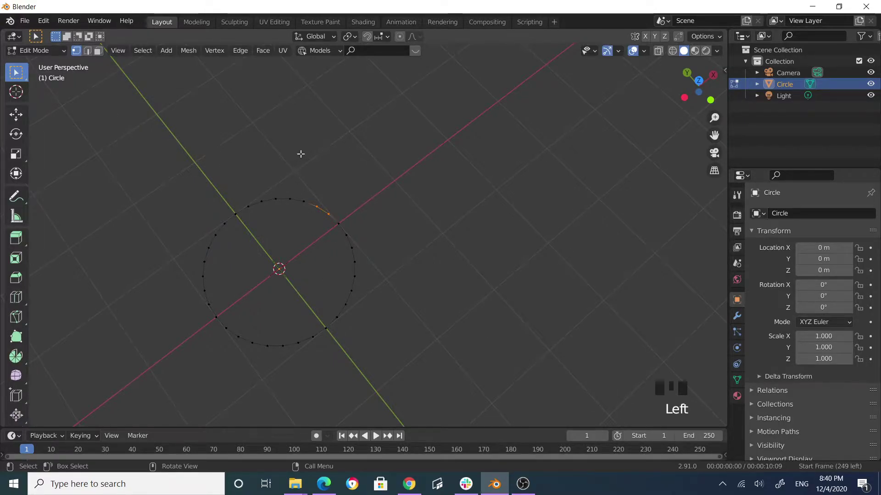
{"action": "left_click", "coordinate": [404, 40]}
{"action": "left_click_drag", "start_coordinate": [421, 37], "coordinate": [403, 40]}
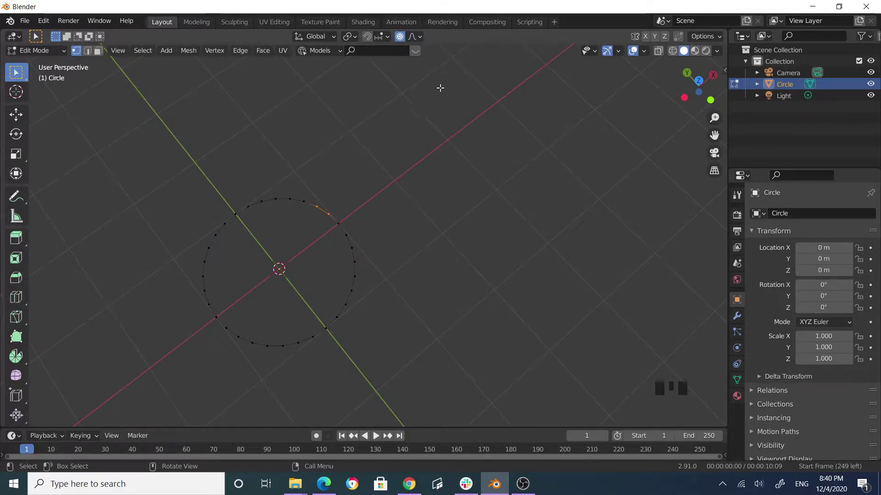
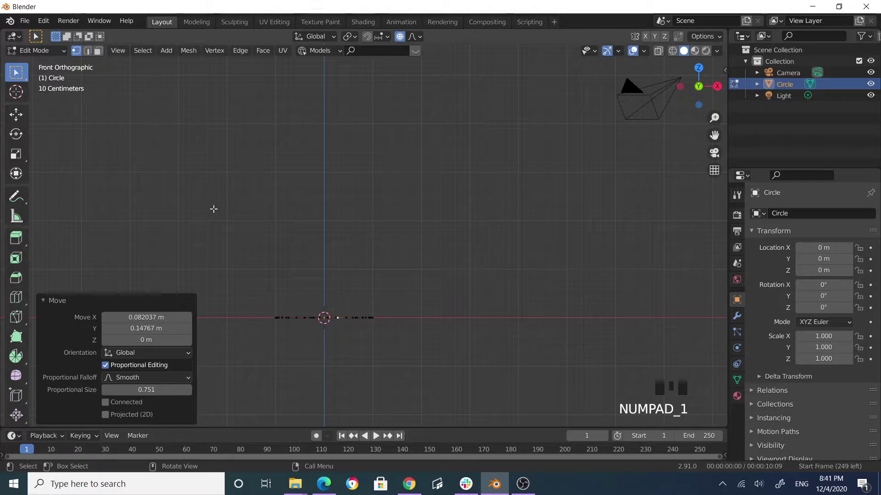
Step: Select all circle vertices and extrude them upward into a wall
{"action": "key", "text": "a"}
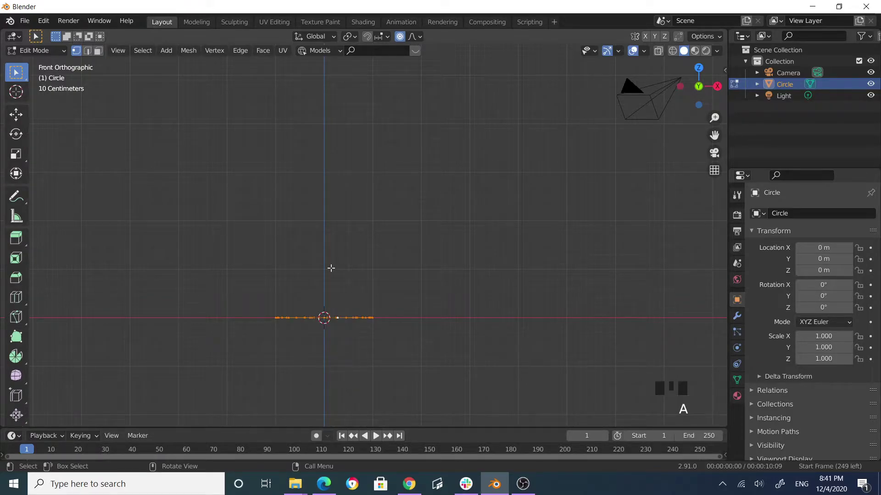
{"action": "key", "text": "e"}
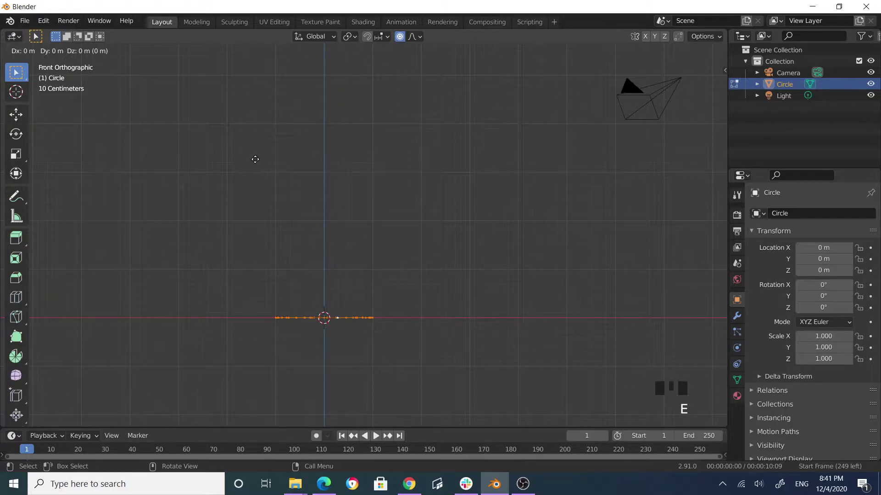
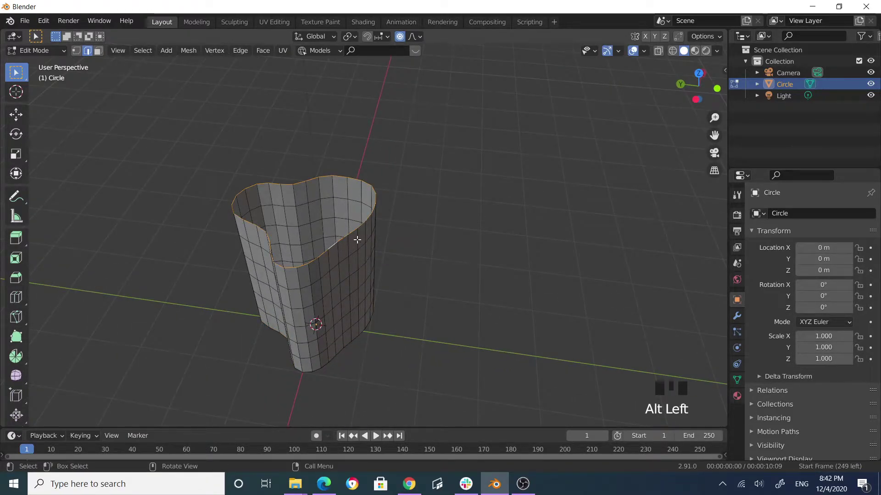
Step: Extrude the top ring and shrink it inward, proportional editing off, forming a thick rim
{"action": "key", "text": "e"}
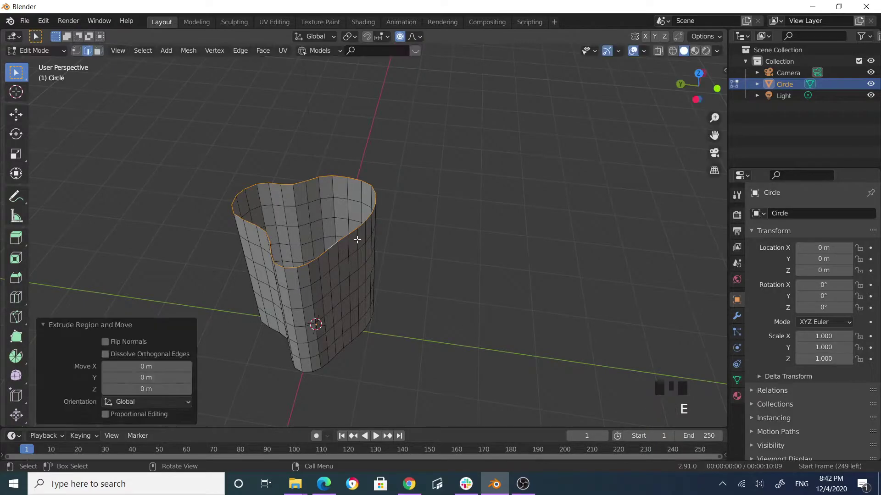
{"action": "key", "text": "s"}
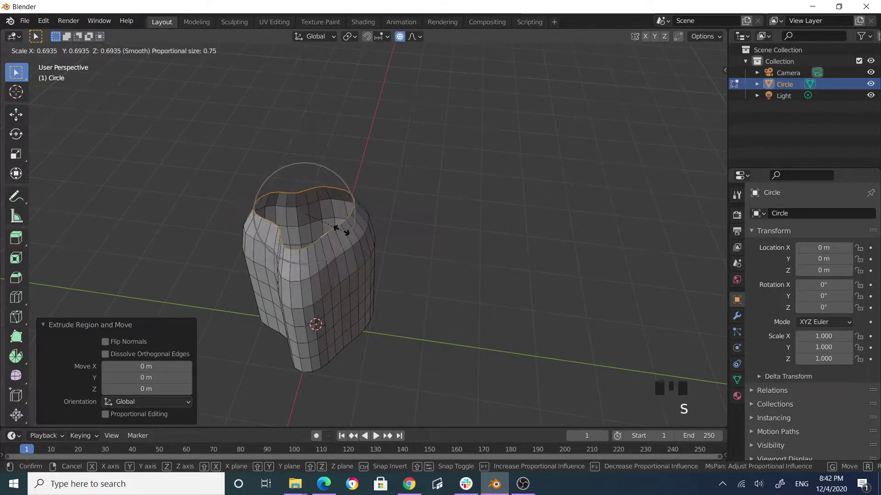
{"action": "left_click", "coordinate": [401, 40]}
{"action": "key", "text": "s"}
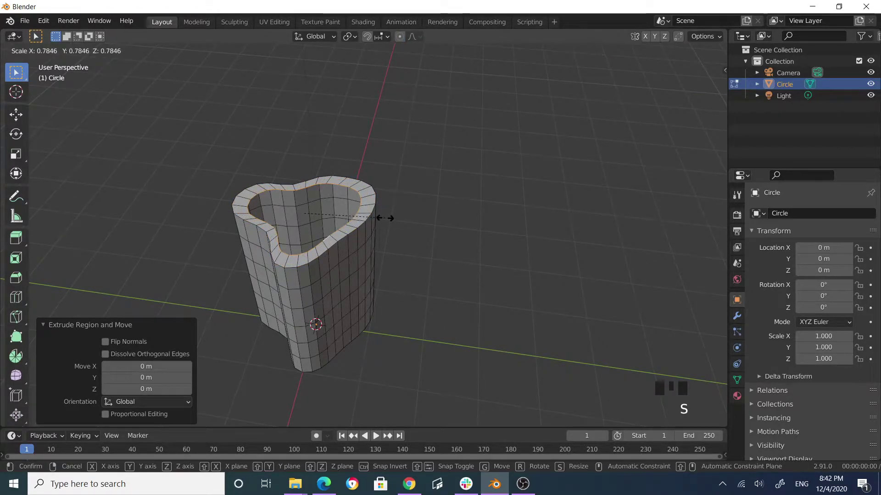
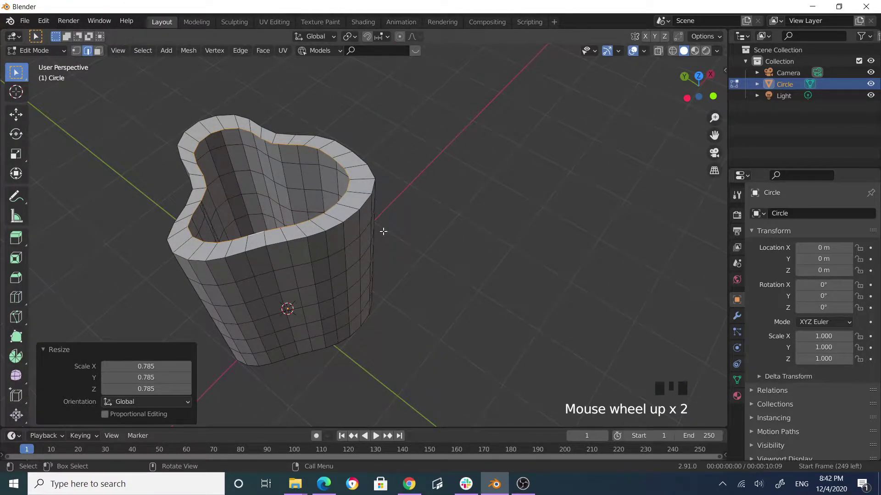
Step: Extrude the rim's inner ring, shrink it slightly, and push it down inside the stump
{"action": "key", "text": "e"}
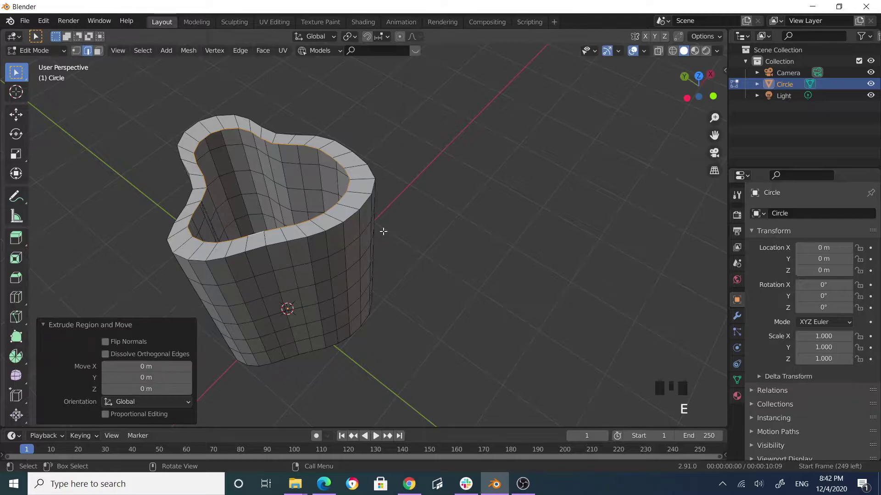
{"action": "key", "text": "s"}
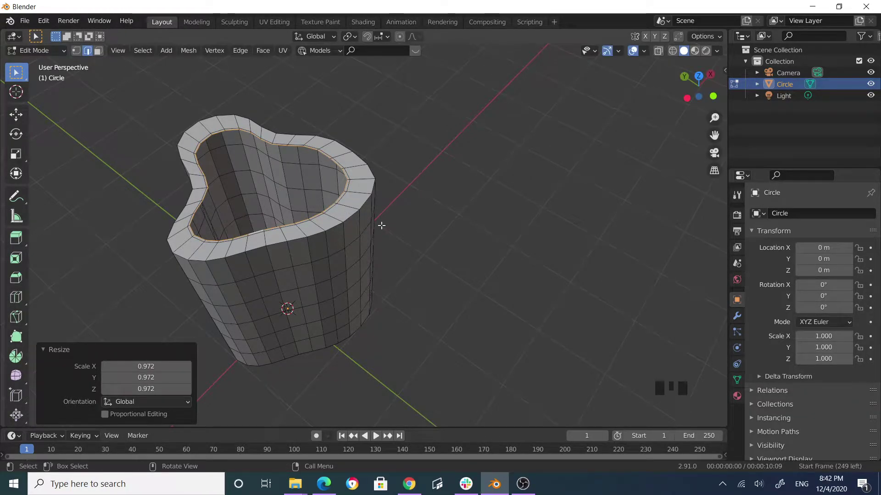
{"action": "key", "text": "e"}
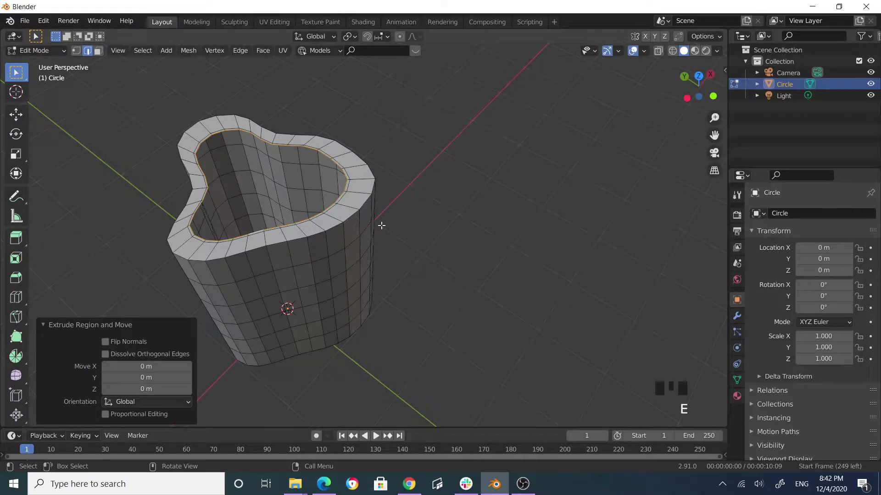
{"action": "key", "text": "g"}
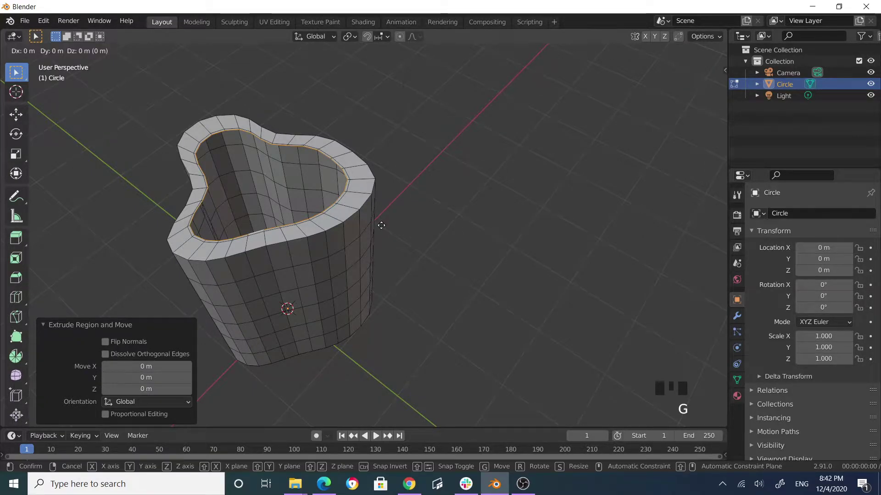
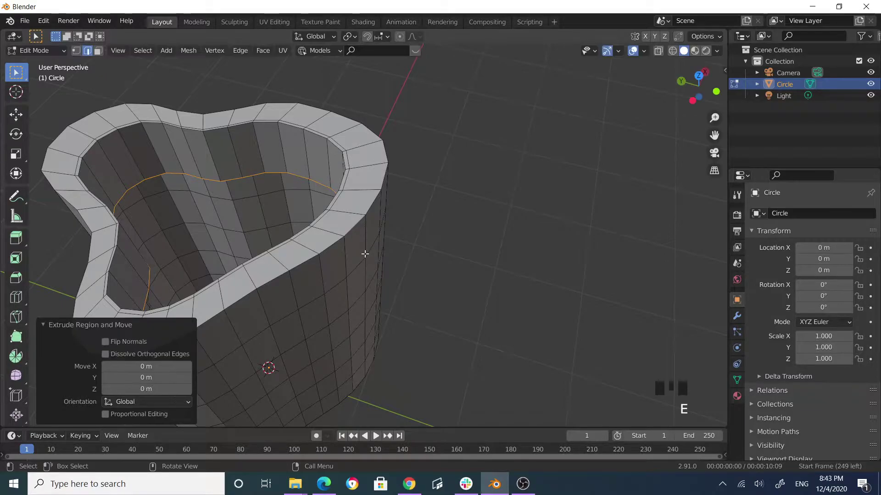
Step: Shrink the inner bottom ring inward to close the stump's floor
{"action": "key", "text": "s"}
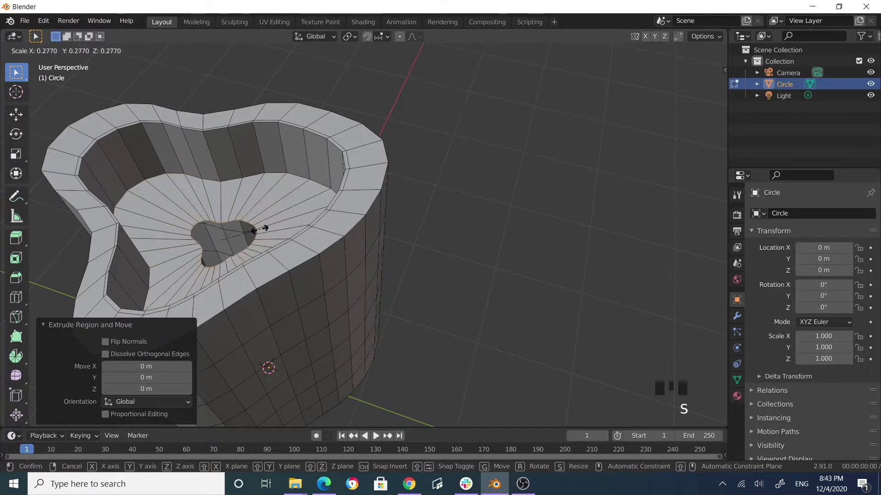
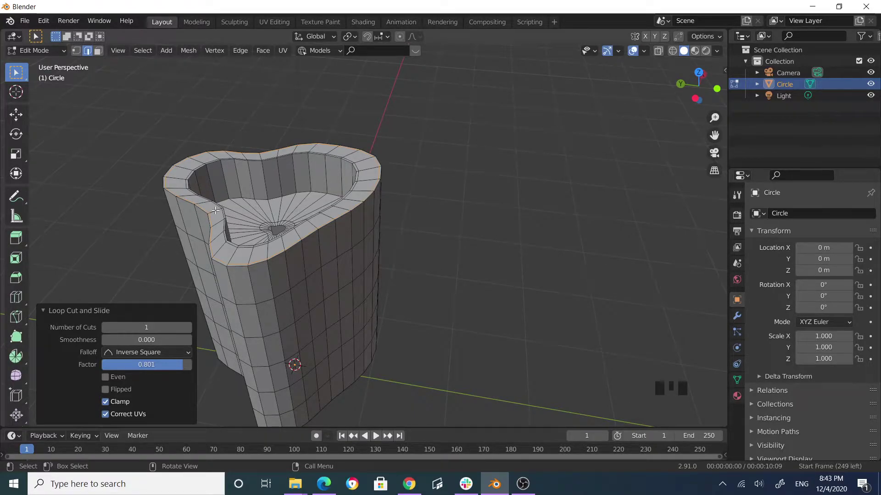
Step: Switch to face select and pick one flat face on the rim top
{"action": "left_click", "coordinate": [100, 48]}
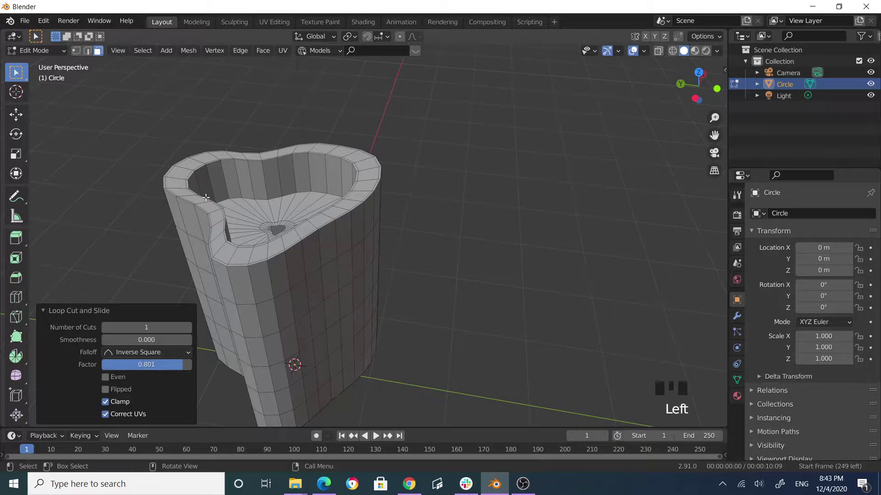
{"action": "left_click", "coordinate": [207, 202]}
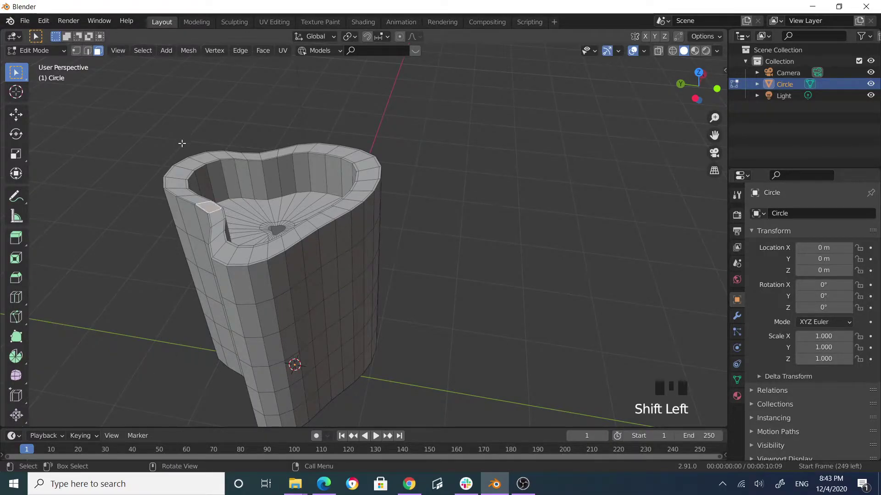
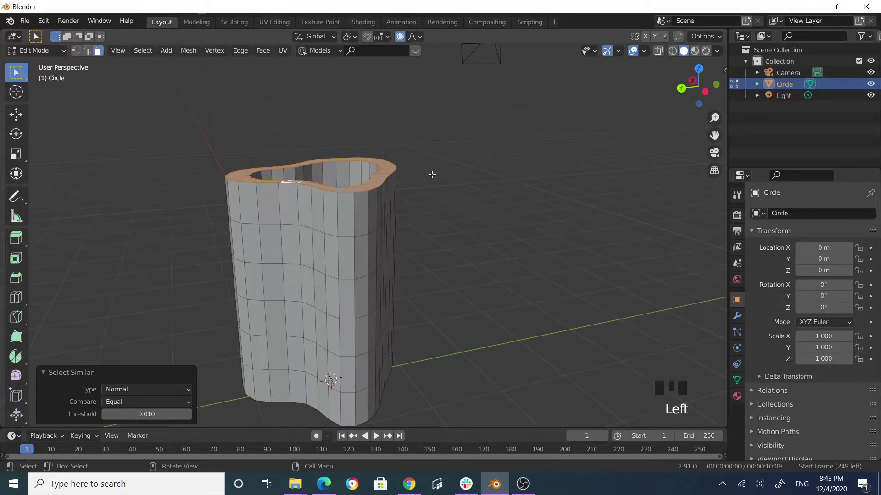
Step: Rotate the selected rim faces with smooth falloff to twist the walls
{"action": "key", "text": "r"}
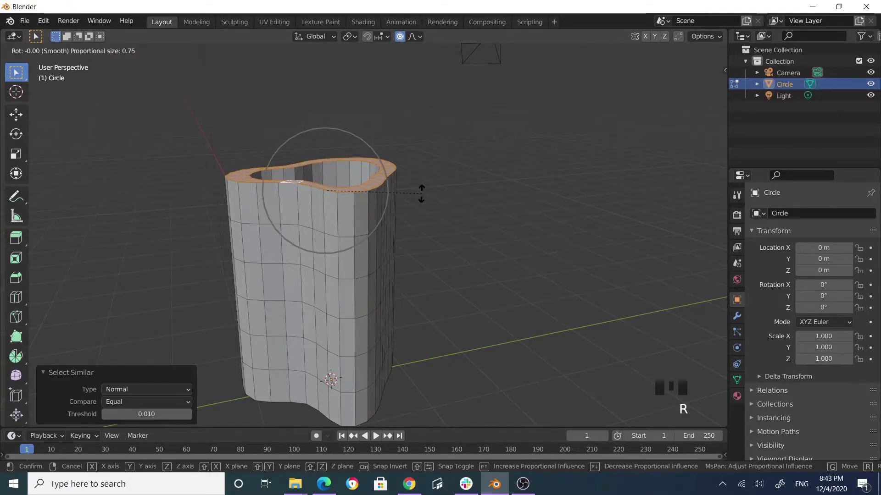
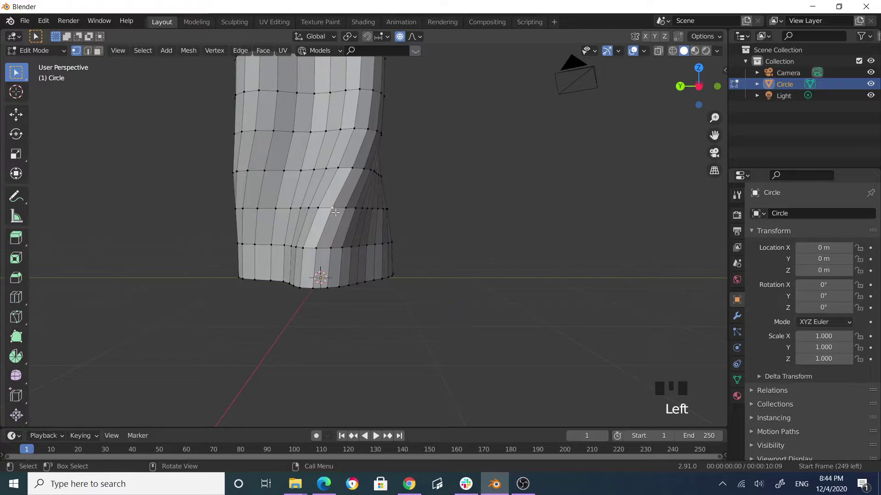
Step: Turn off proportional editing and slide an edge along the lower trunk wall into a crease
{"action": "key", "text": "g"}
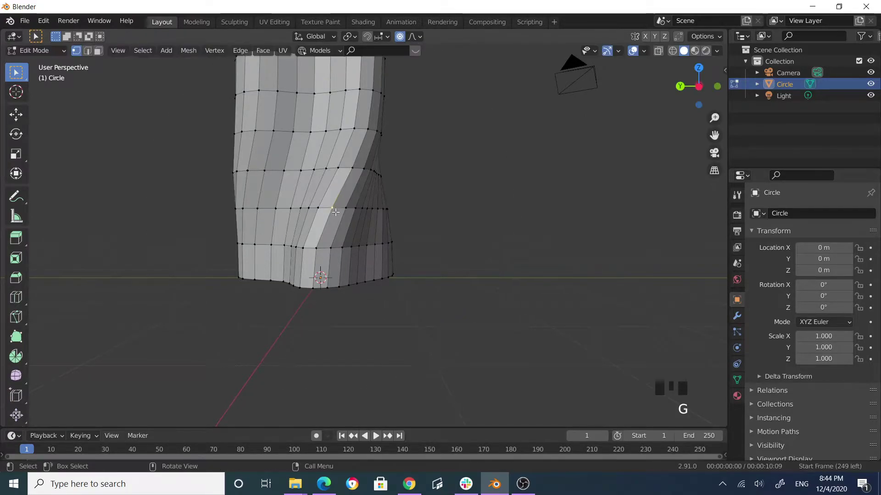
{"action": "key", "text": "o"}
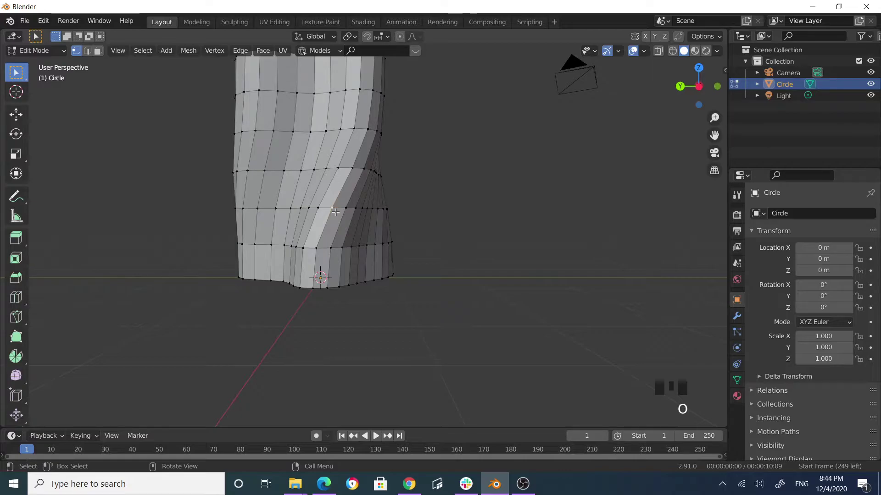
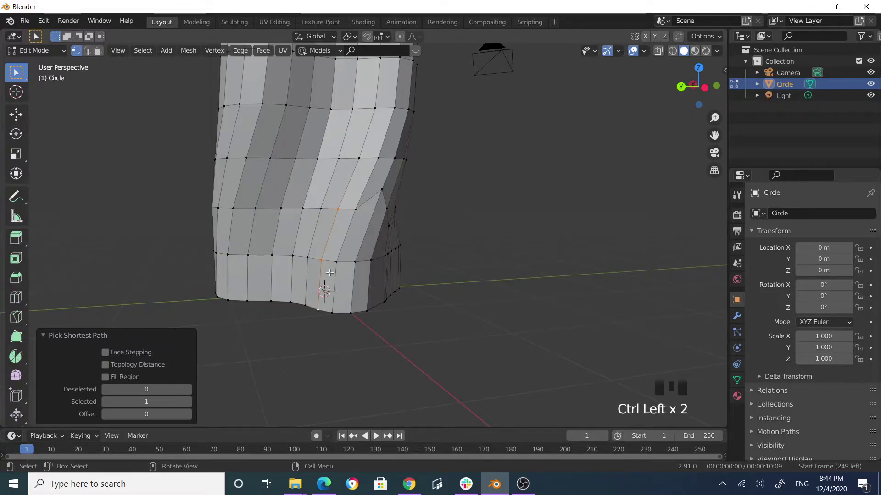
{"action": "key", "text": "g"}
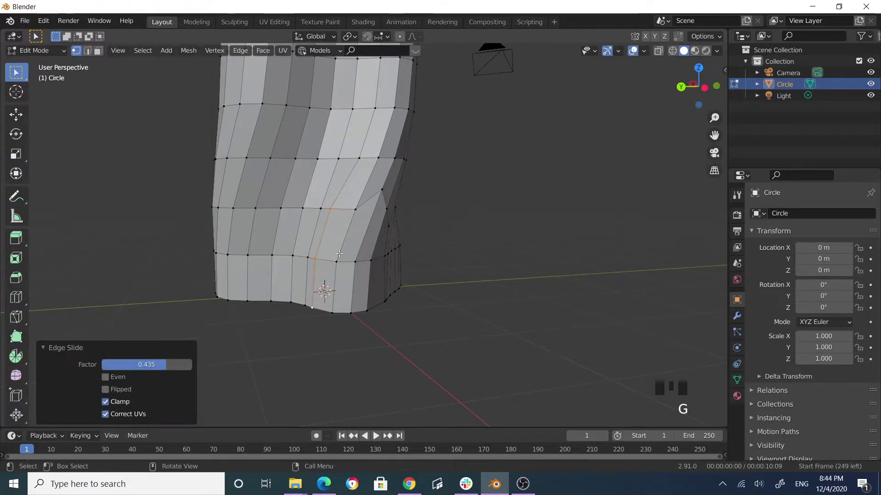
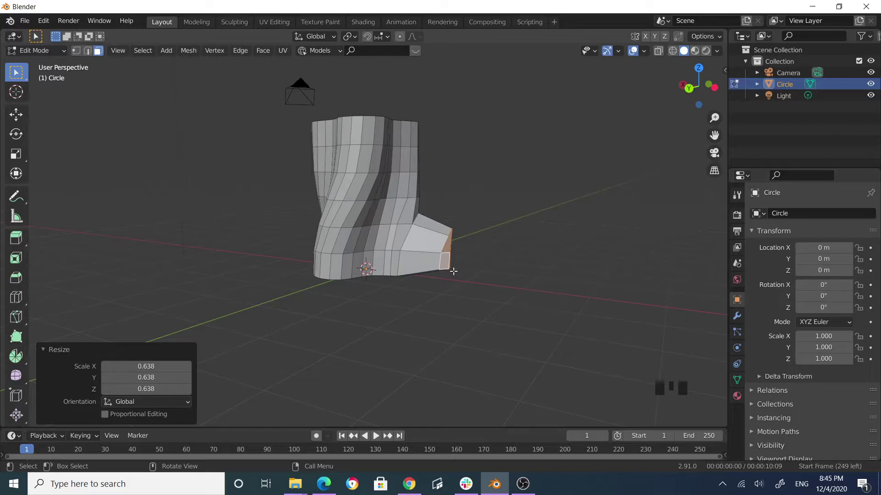
Step: Lower the root tip, extrude it further outward, and drop the new tip toward the ground
{"action": "key", "text": "g"}
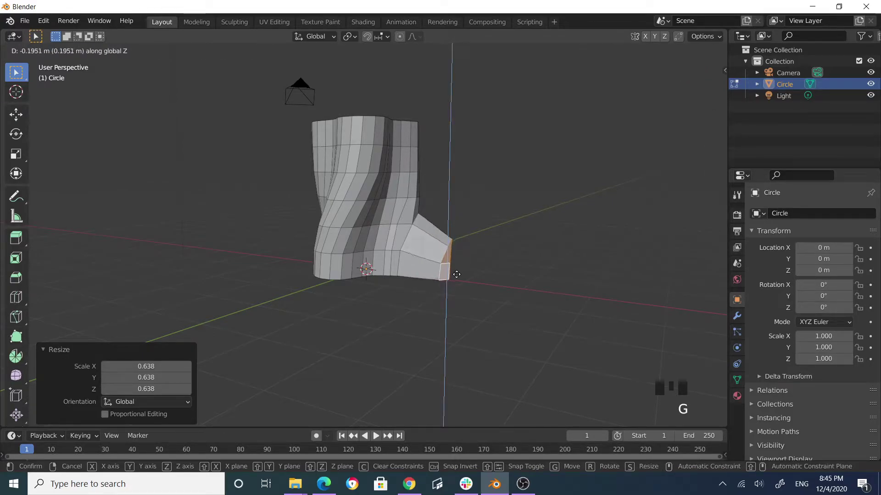
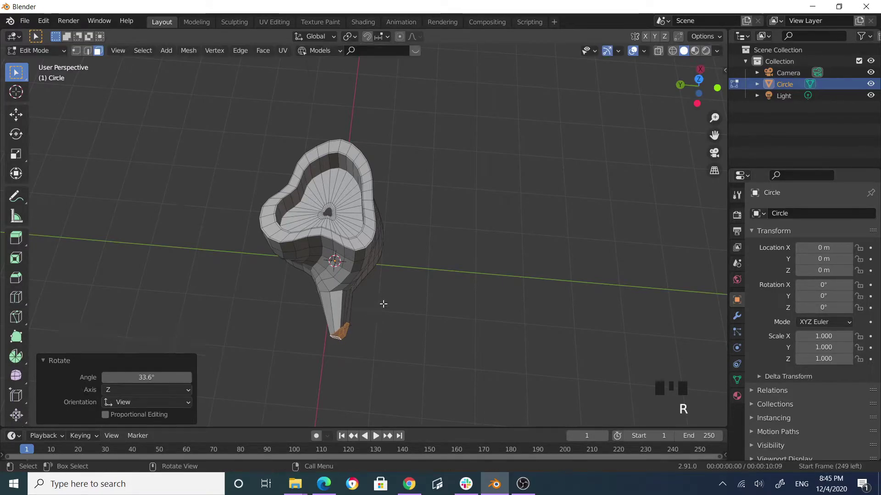
{"action": "key", "text": "e"}
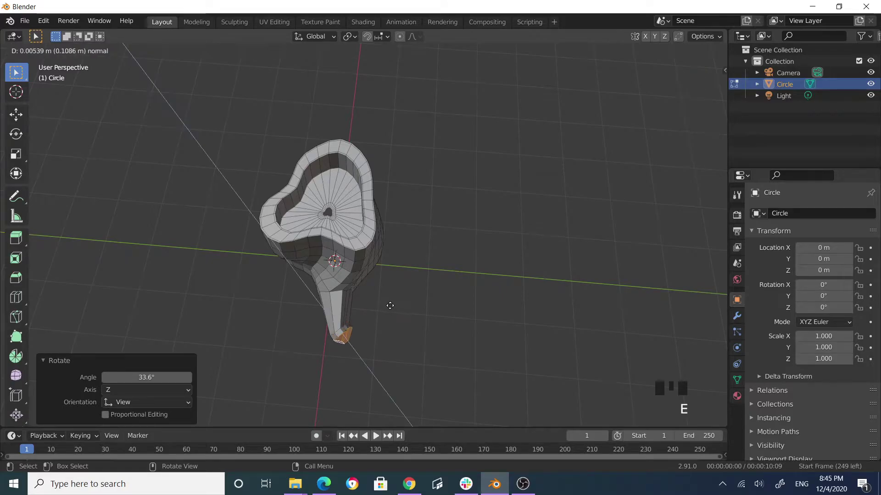
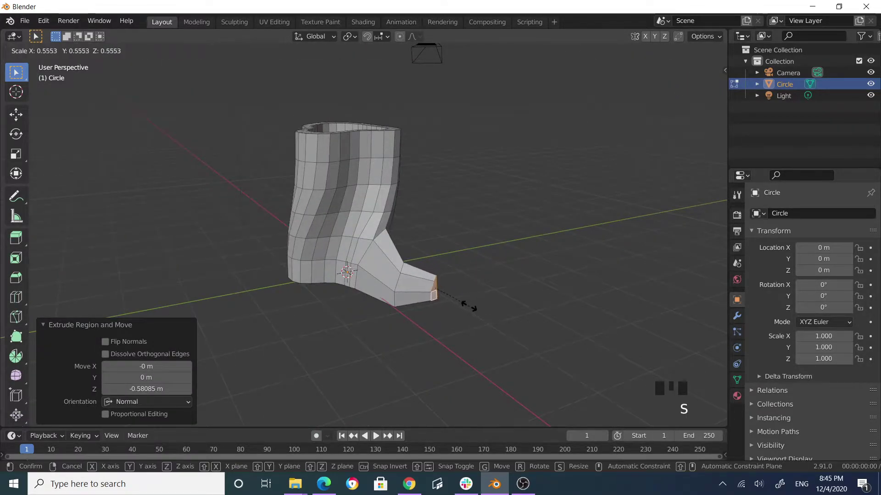
{"action": "key", "text": "g"}
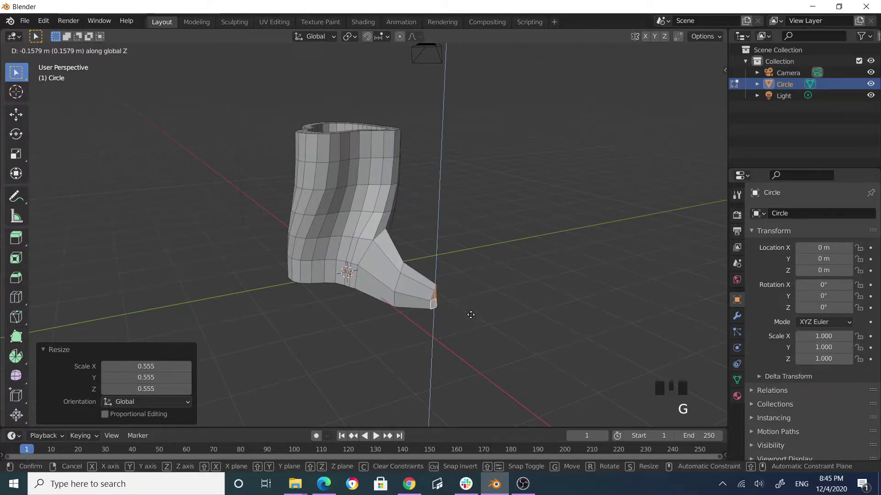
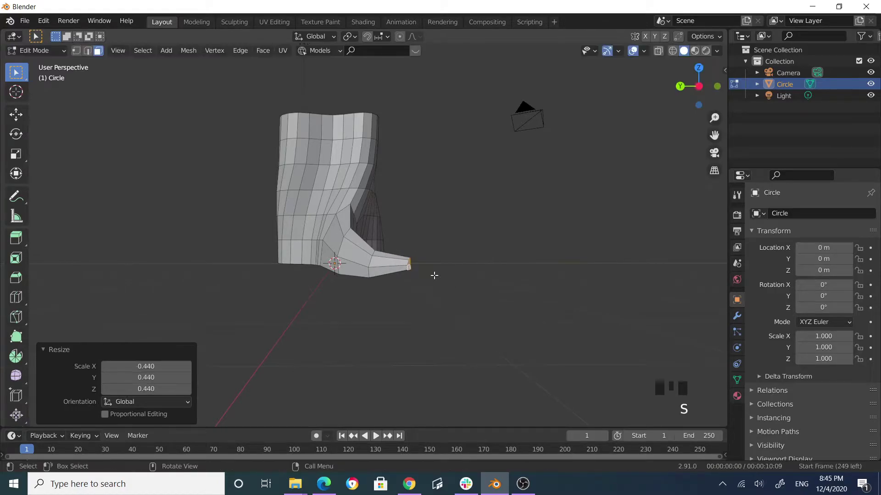
Step: Push the root tip down to ground level
{"action": "key", "text": "g"}
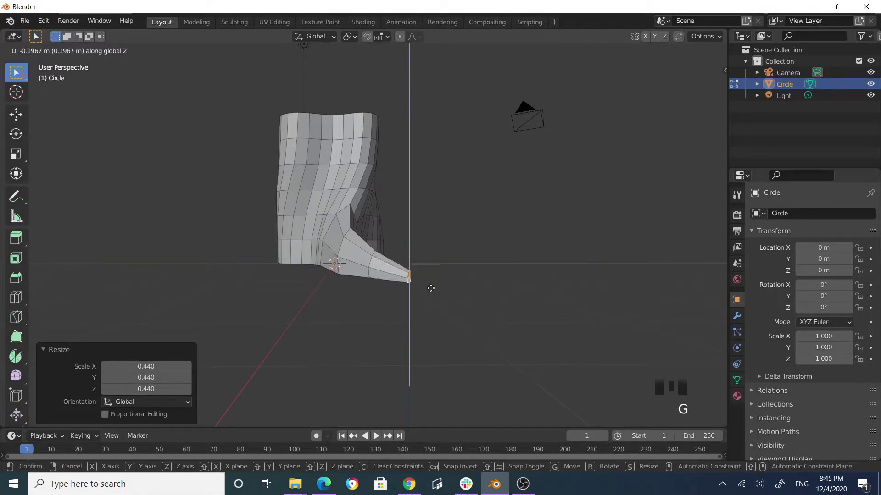
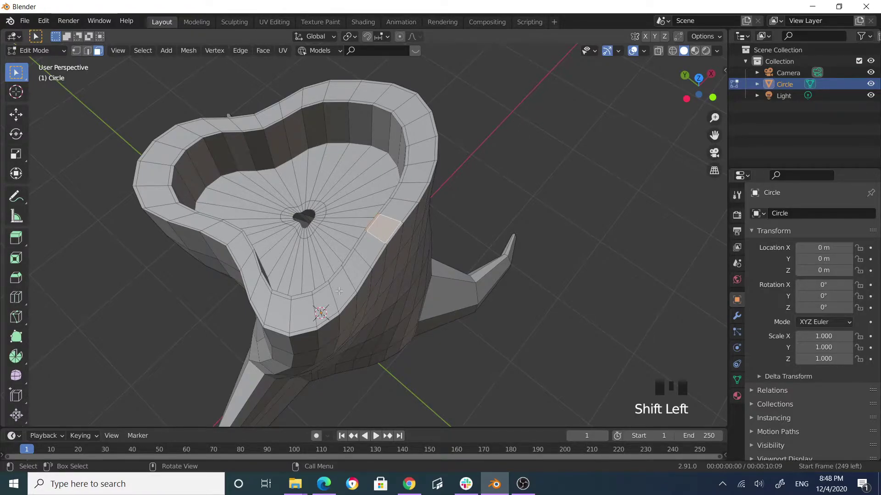
Step: Extrude the selected rim faces upward along their normals into a tall jagged spike
{"action": "scroll", "scroll_direction": "down", "scroll_amount": 3}
{"action": "scroll", "scroll_direction": "up", "scroll_amount": 3}
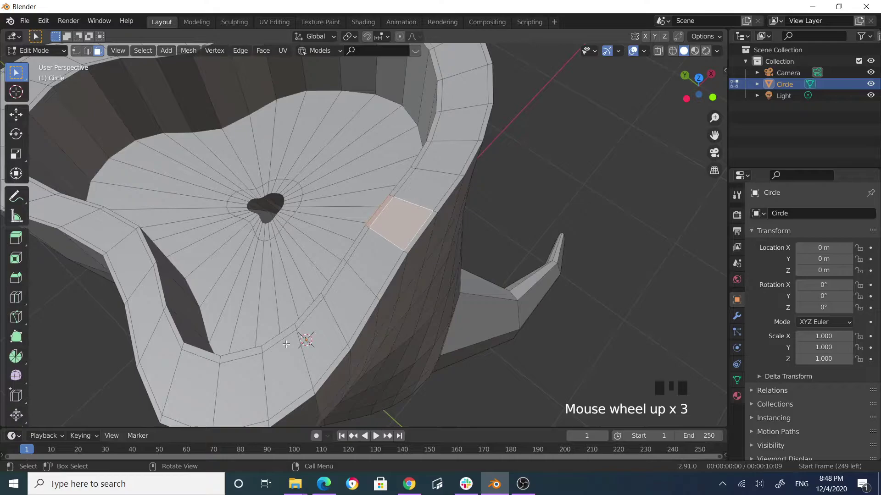
{"action": "scroll", "scroll_direction": "down", "scroll_amount": 3}
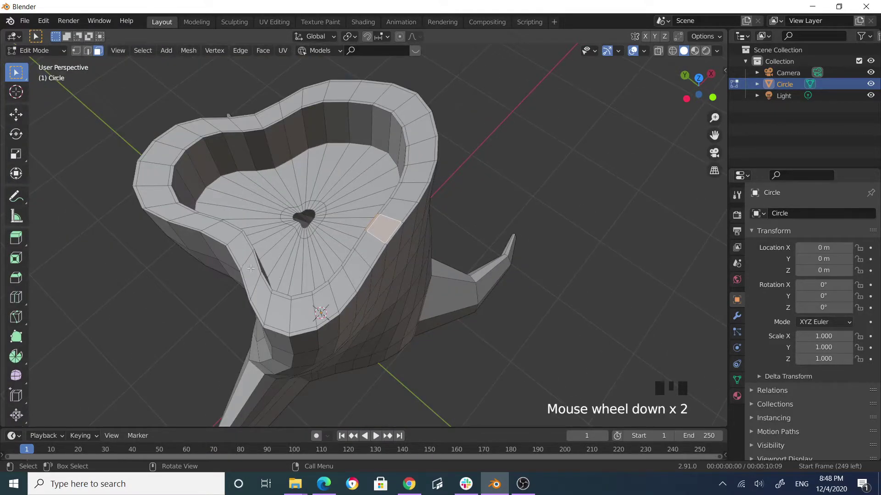
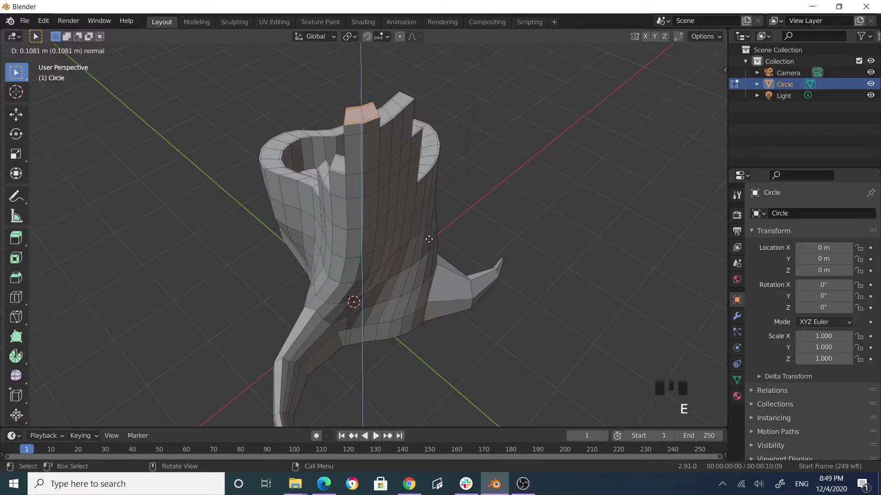
{"action": "key", "text": "e"}
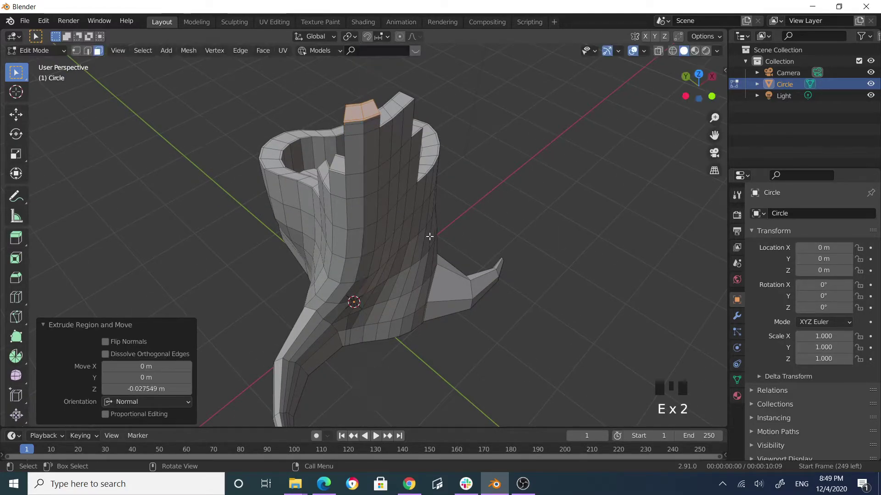
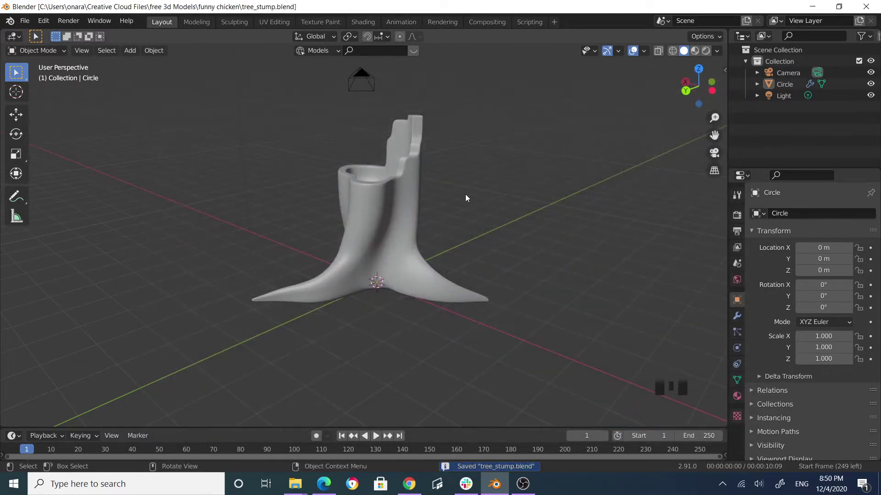
Step: Select the stump and inspect its side wall to pick a face for the branch
{"action": "left_click", "coordinate": [532, 222]}
{"action": "left_click_drag", "start_coordinate": [348, 221], "coordinate": [429, 221]}
{"action": "scroll", "scroll_direction": "down", "scroll_amount": 3}
{"action": "left_click_drag", "start_coordinate": [449, 203], "coordinate": [359, 219]}
{"action": "left_click", "coordinate": [359, 218]}
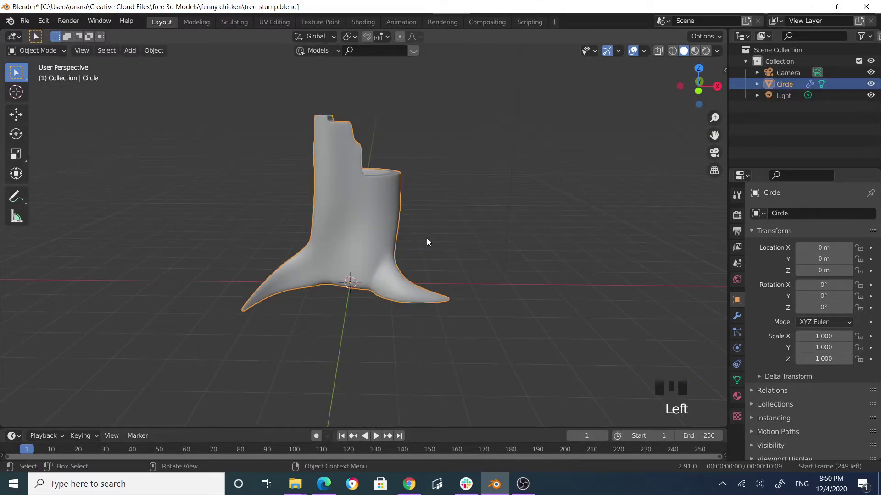
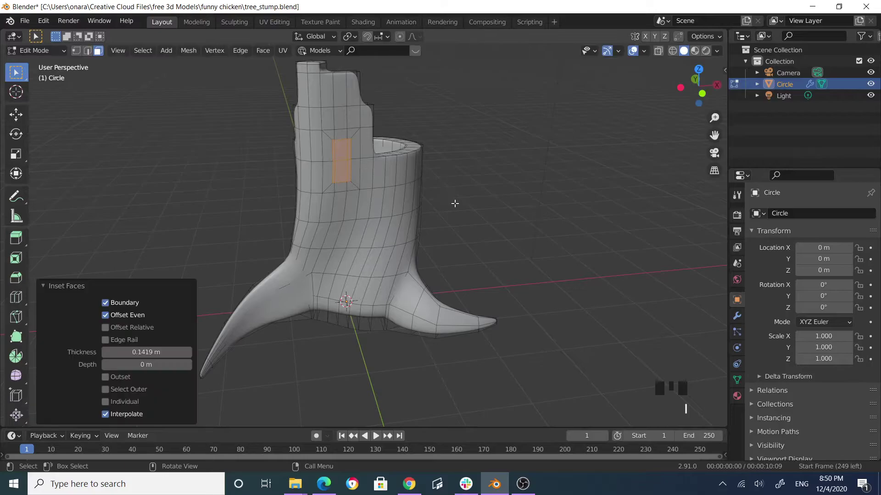
Step: Squash the inset trunk face vertically so it can be rounded into a circular patch
{"action": "key", "text": "s"}
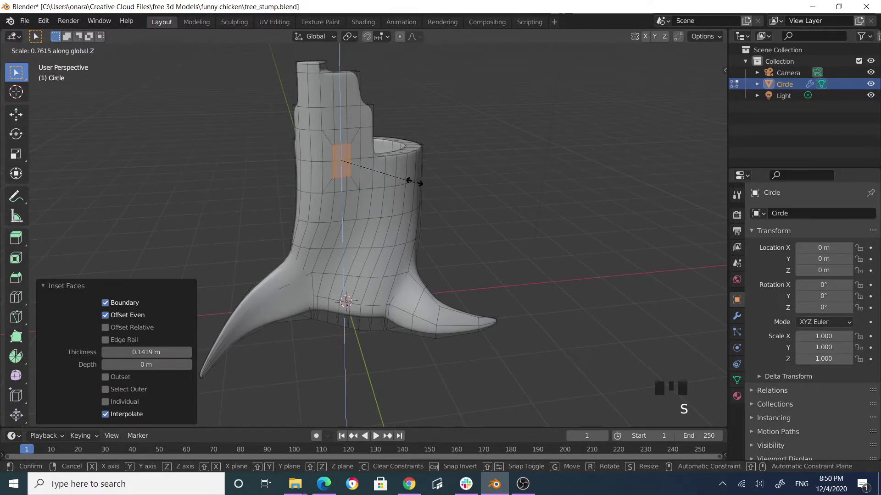
{"action": "left_click_drag", "start_coordinate": [339, 162], "coordinate": [74, 24]}
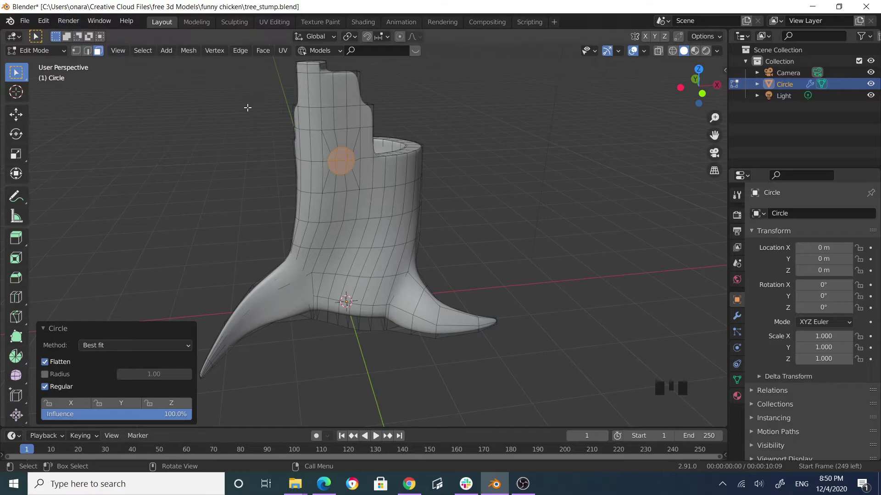
{"action": "left_click_drag", "start_coordinate": [45, 20], "coordinate": [217, 53]}
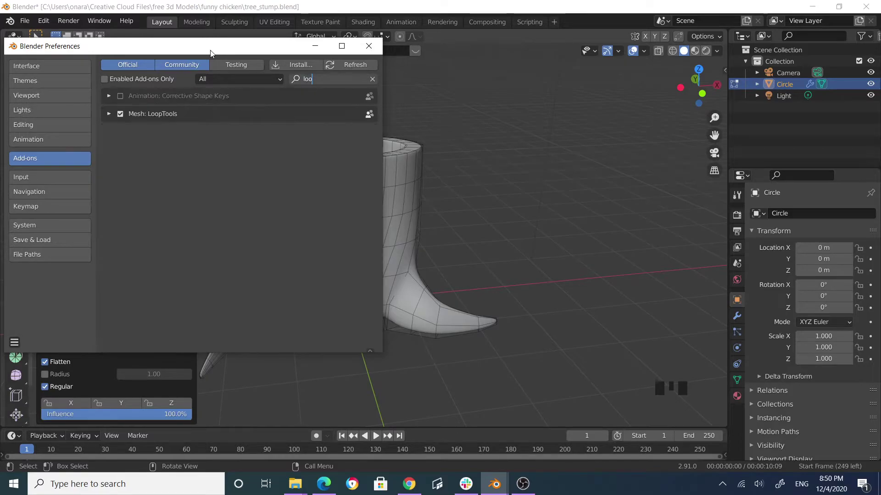
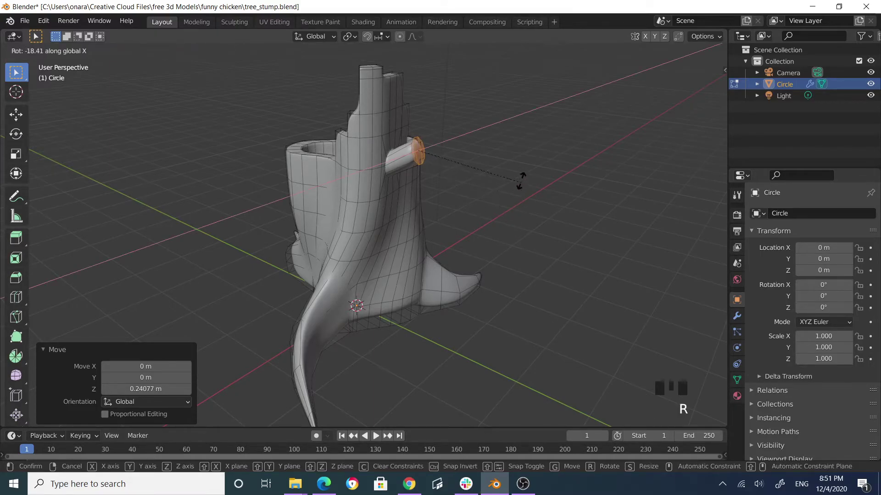
Step: Extrude the round patch into a two-section branch angled upward and tapered at the tip
{"action": "key", "text": "s"}
{"action": "key", "text": "e"}
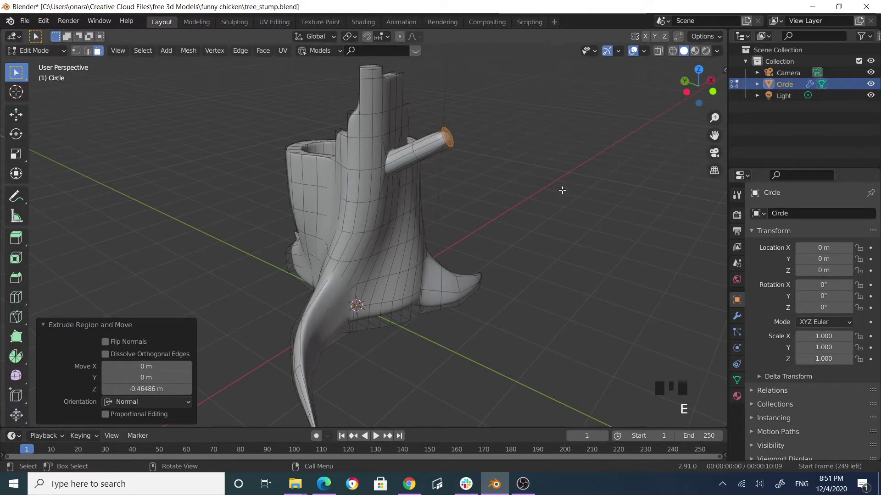
{"action": "key", "text": "r"}
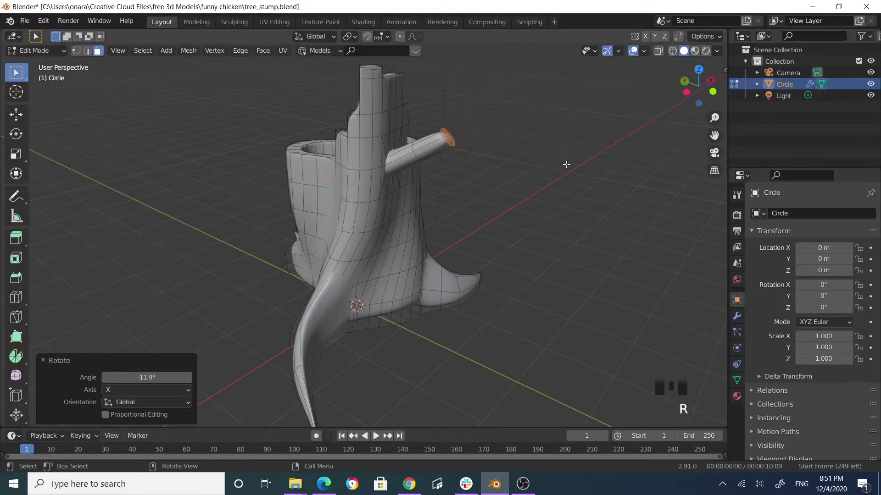
{"action": "key", "text": "s"}
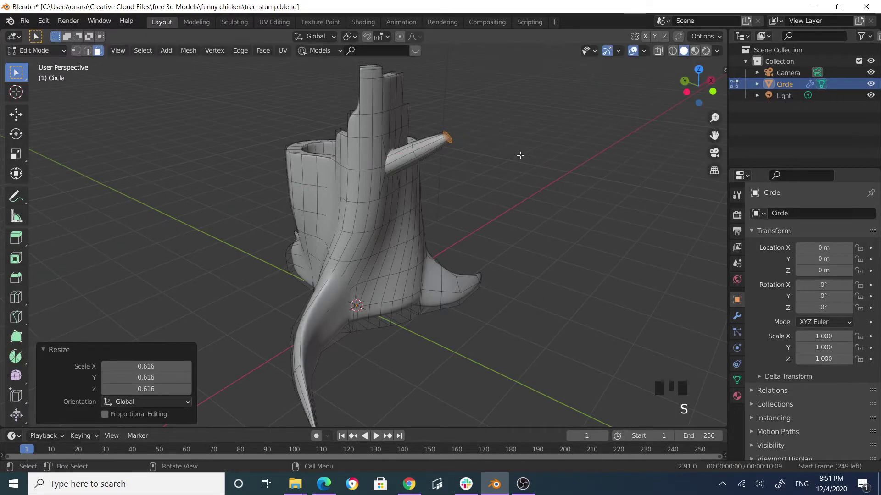
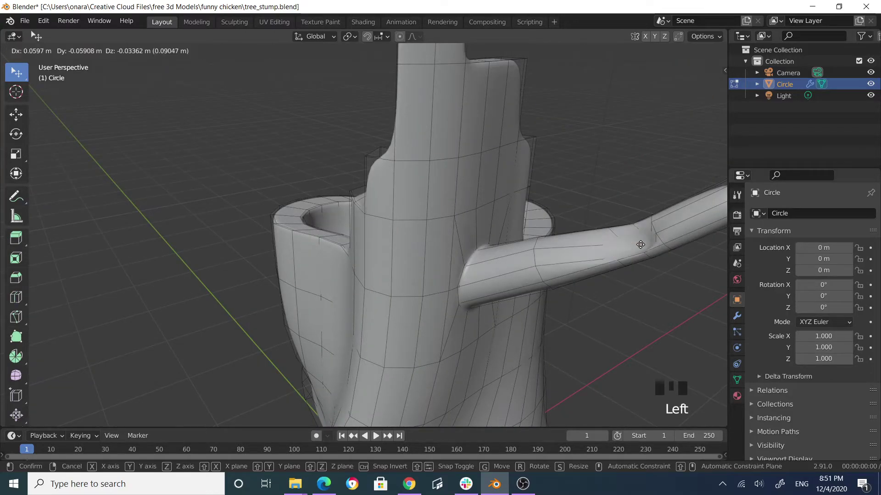
Step: Grow a thin twig from the branch tip in shrinking extruded sections toward a fine point
{"action": "key", "text": "ctrl+z"}
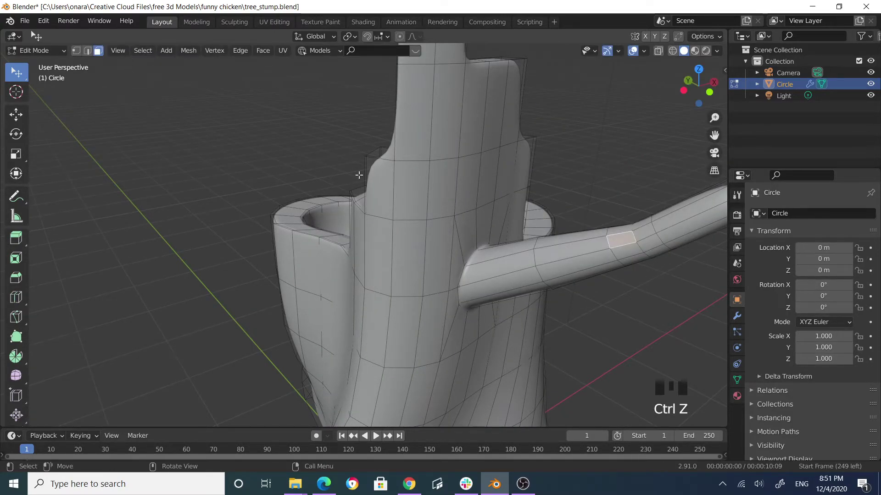
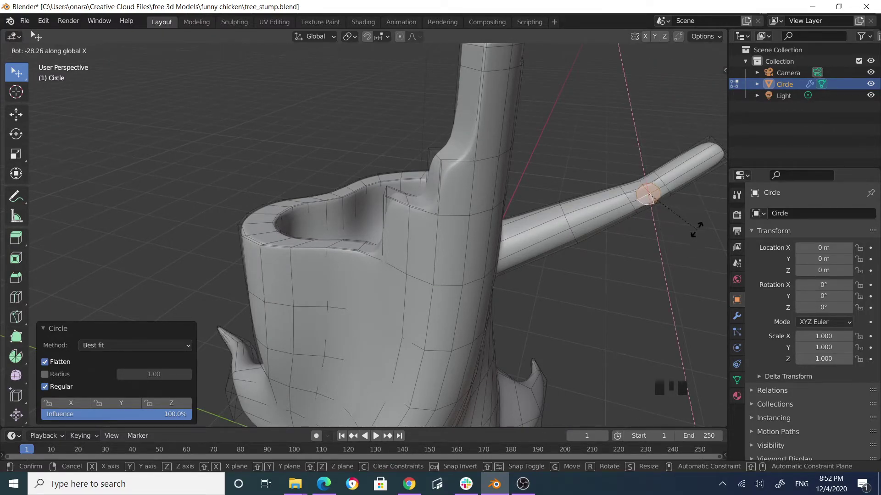
{"action": "key", "text": "s"}
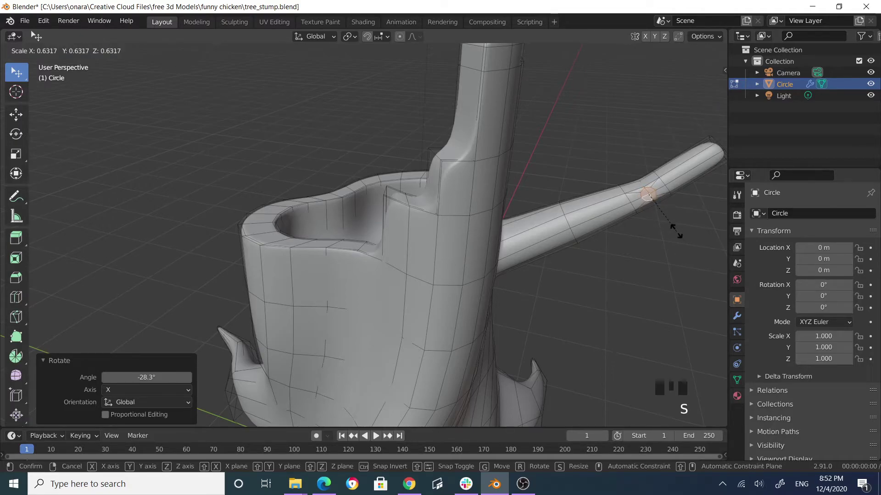
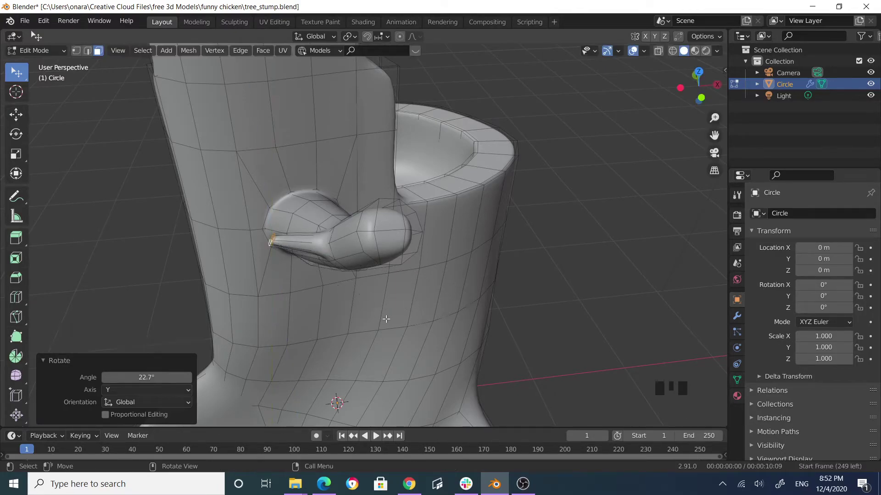
{"action": "key", "text": "e"}
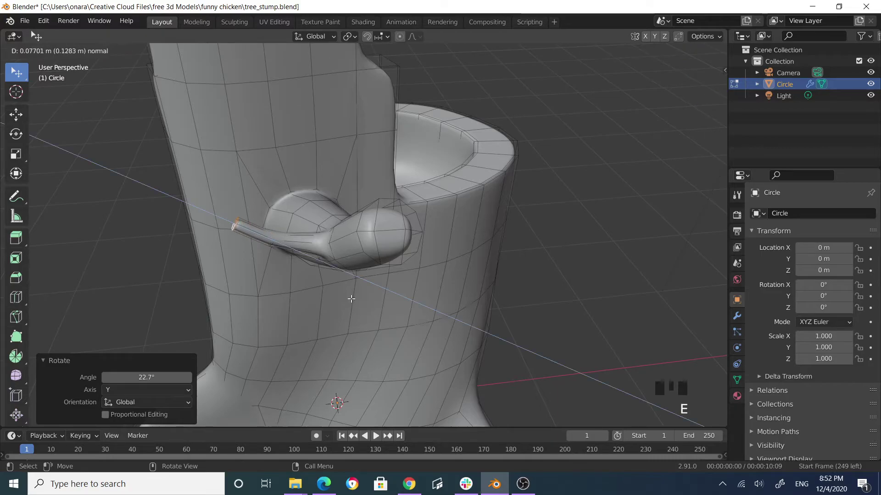
{"action": "key", "text": "s"}
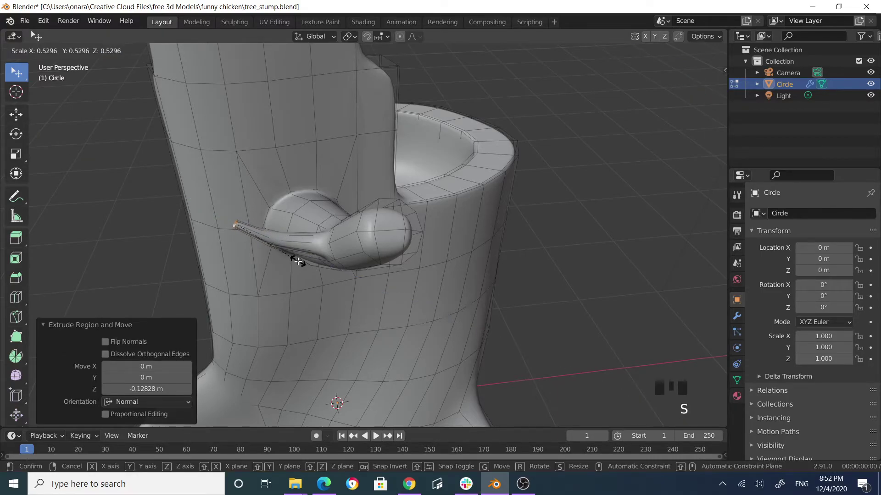
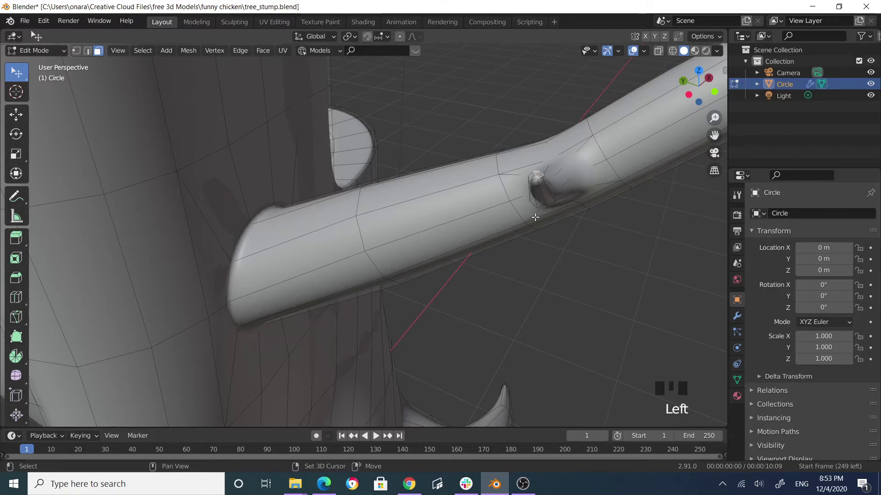
Step: Add a plane beside the branch tip and shrink it to about 0.27
{"action": "key", "text": "shift+s"}
{"action": "scroll", "scroll_direction": "down", "scroll_amount": 3}
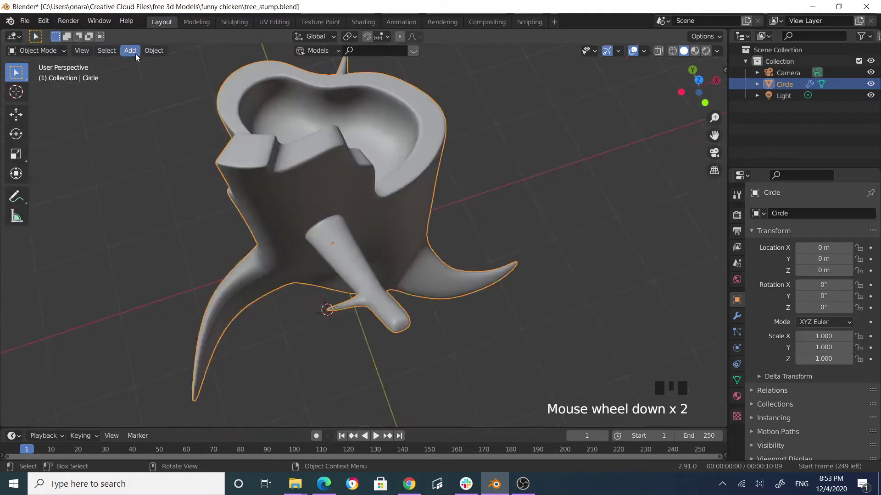
{"action": "left_click_drag", "start_coordinate": [160, 64], "coordinate": [496, 286]}
{"action": "key", "text": "s"}
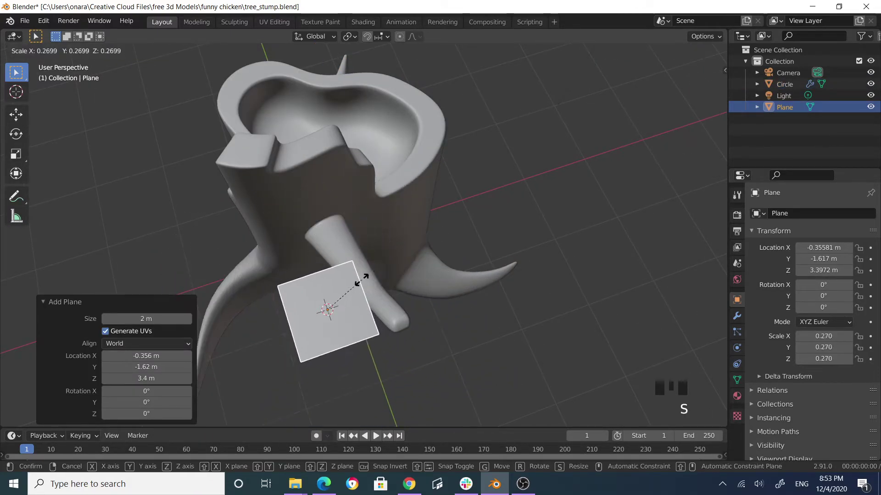
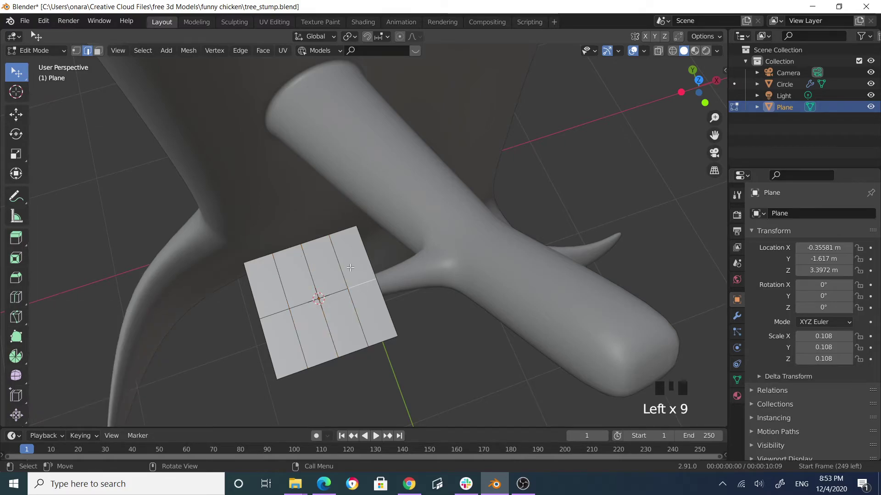
Step: Smooth the plane with subdivision level 2 and move its vertices with soft falloff into a pointed leaf
{"action": "key", "text": "Tab"}
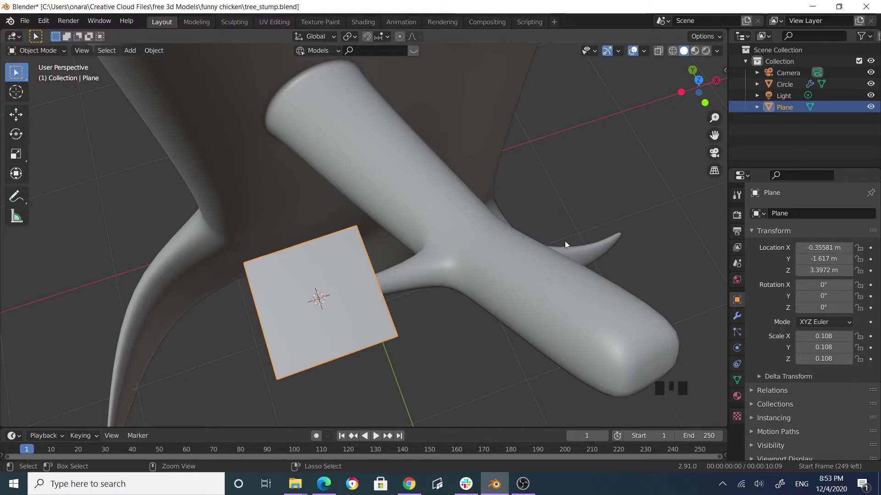
{"action": "key", "text": "ctrl+2"}
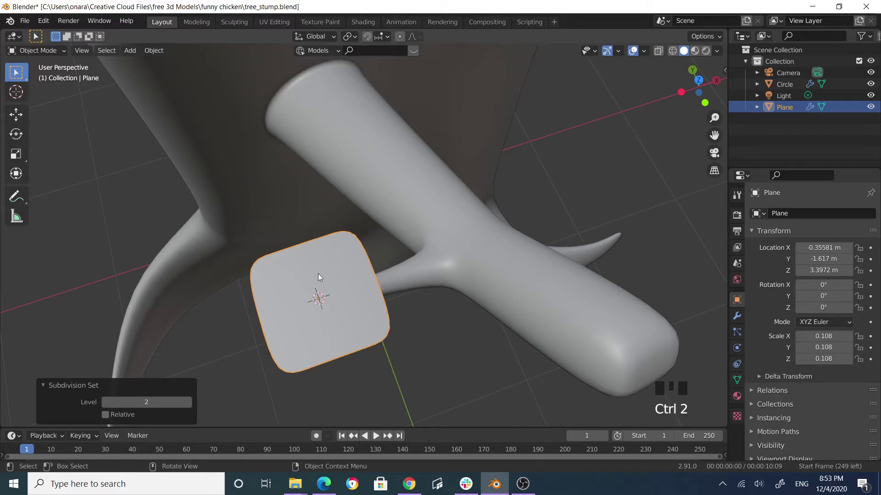
{"action": "key", "text": "Tab"}
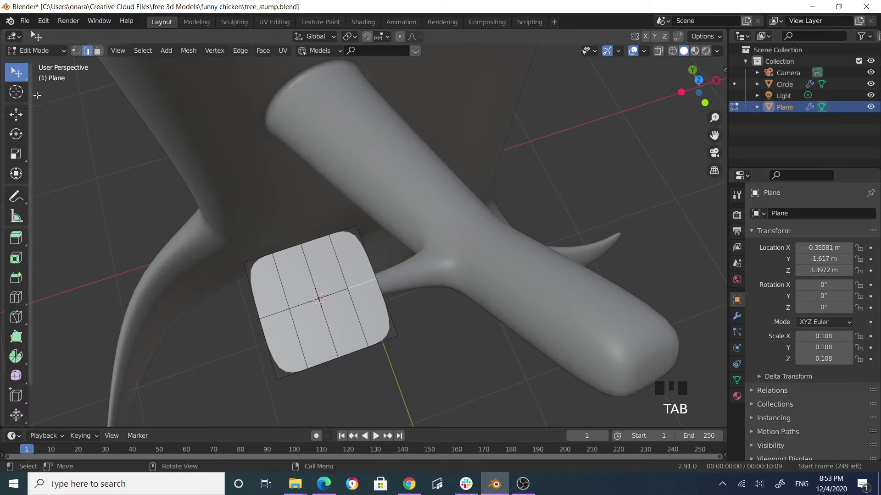
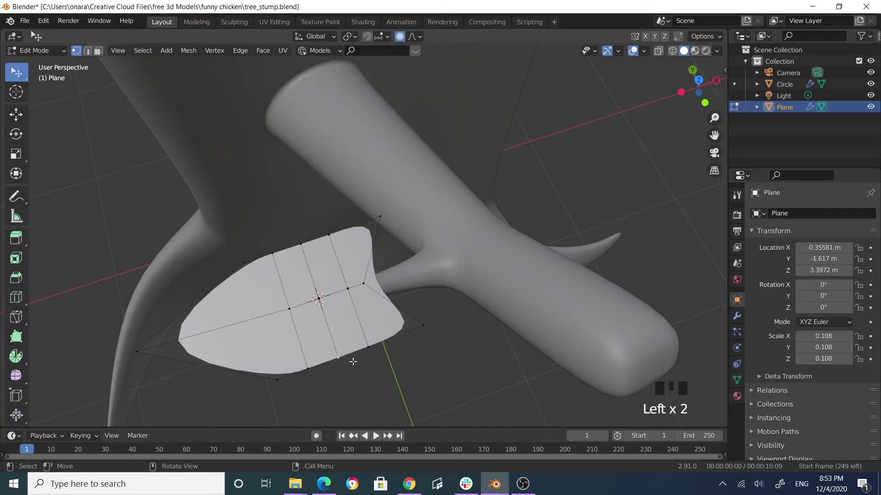
{"action": "key", "text": "g"}
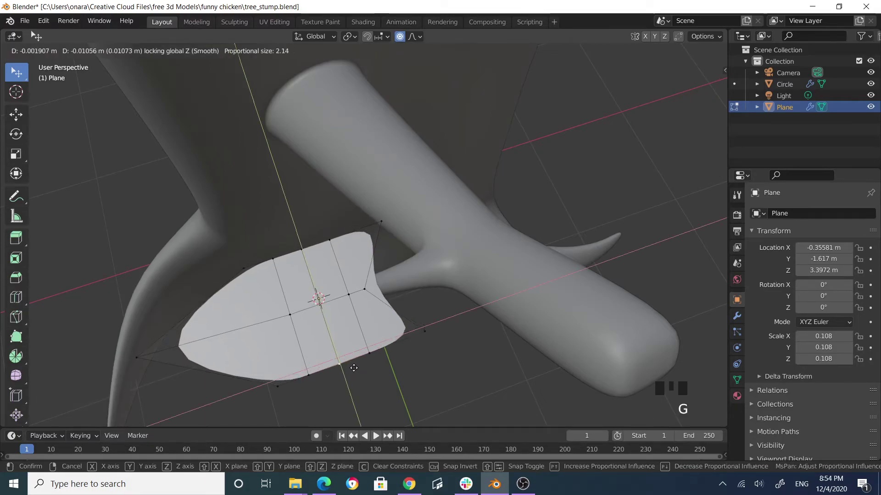
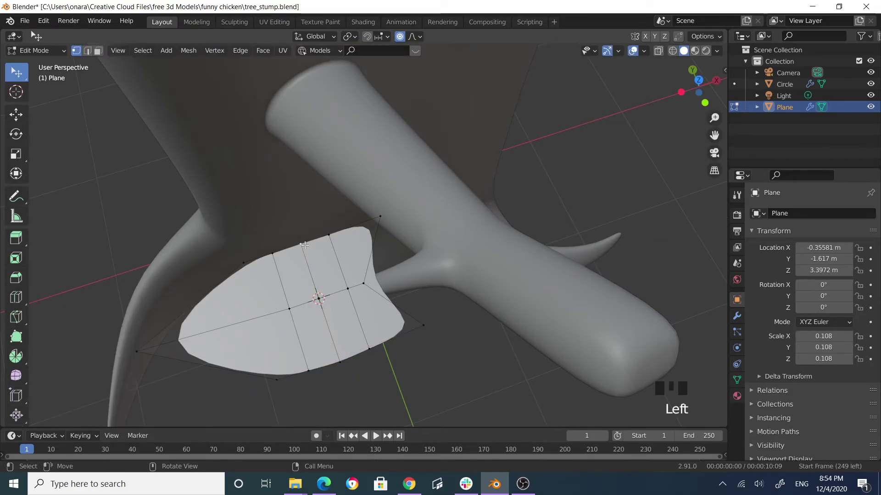
{"action": "key", "text": "g"}
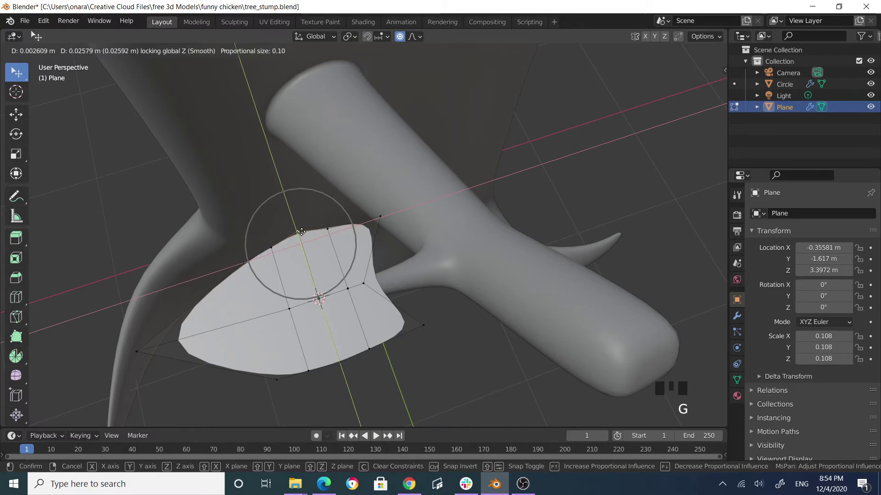
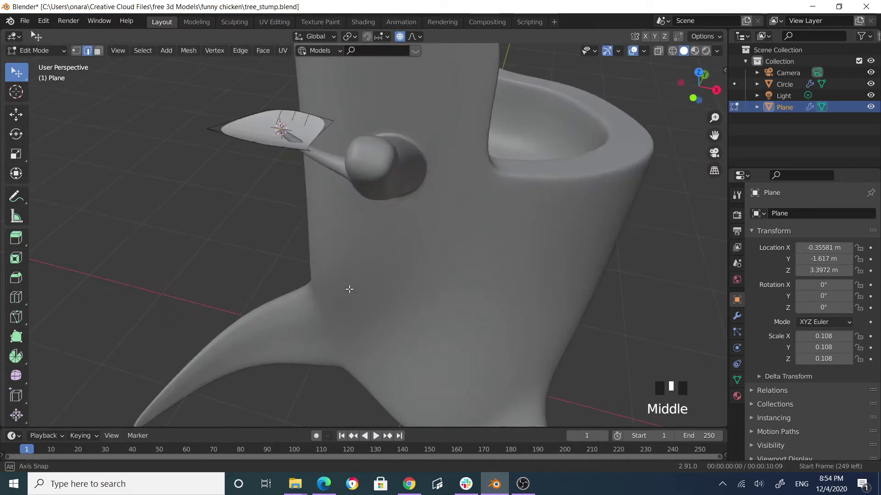
Step: Leave Edit Mode and enable Affect Only Origins in the sidebar's Tool options
{"action": "key", "text": "Tab"}
{"action": "scroll", "scroll_direction": "up", "scroll_amount": 3}
{"action": "scroll", "scroll_direction": "up", "scroll_amount": 3}
{"action": "left_click", "coordinate": [310, 206]}
{"action": "left_click", "coordinate": [270, 131]}
{"action": "left_click", "coordinate": [268, 135]}
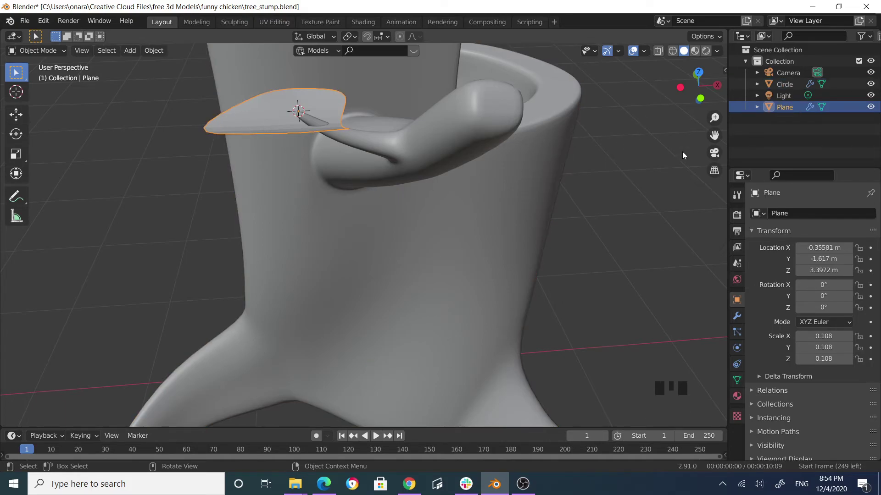
{"action": "key", "text": "n"}
{"action": "left_click", "coordinate": [727, 94]}
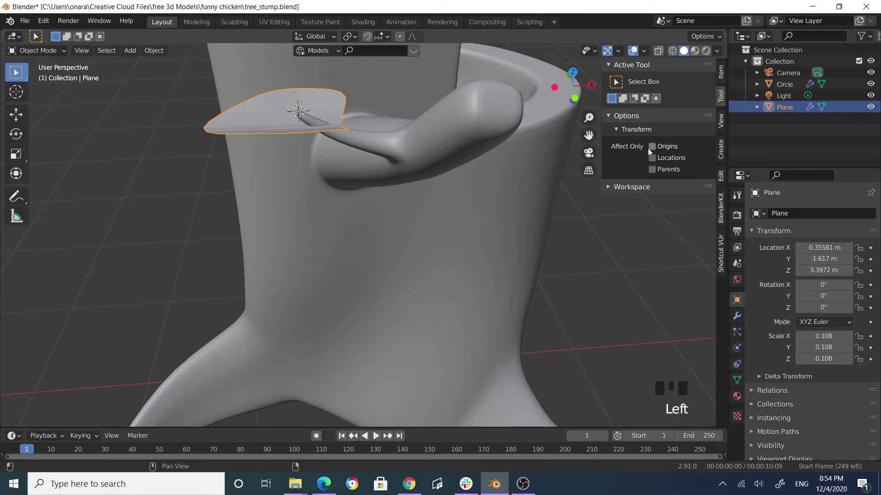
{"action": "left_click", "coordinate": [655, 149]}
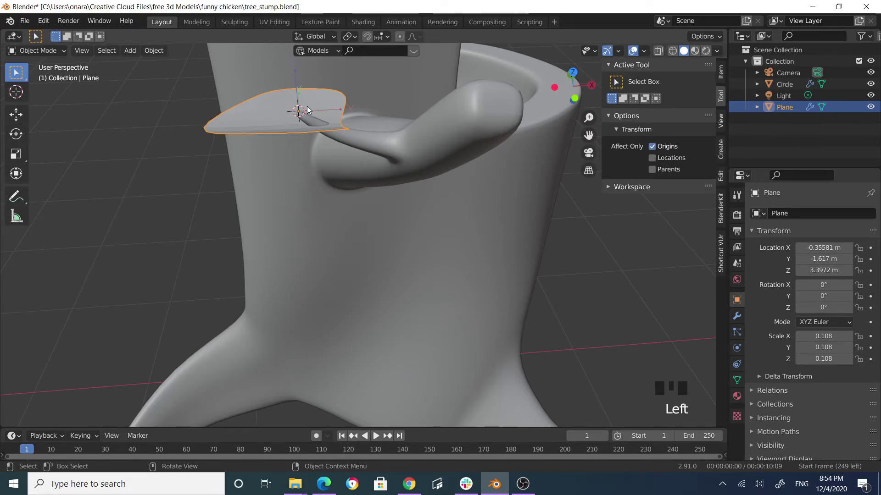
Step: Move the leaf's origin to its stem end, checking from top view, then disable Affect Only Origins
{"action": "key", "text": "g"}
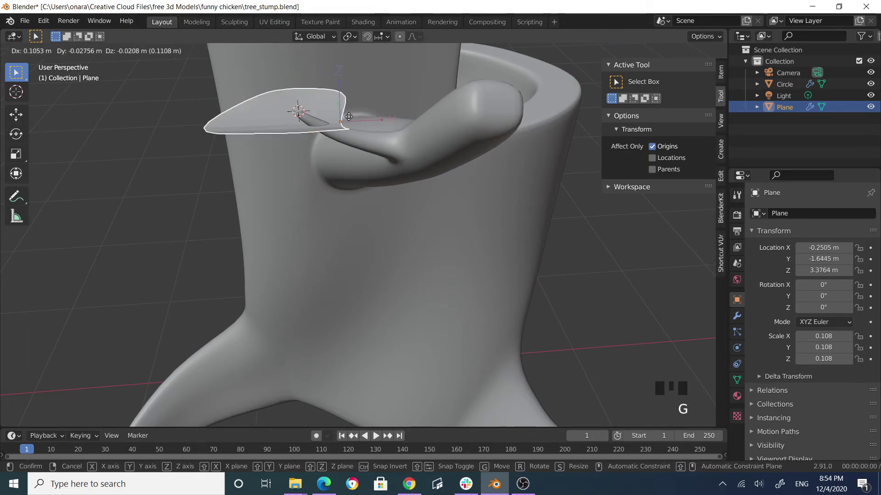
{"action": "left_click_drag", "start_coordinate": [657, 150], "coordinate": [559, 153]}
{"action": "left_click_drag", "start_coordinate": [468, 163], "coordinate": [402, 174]}
{"action": "left_click", "coordinate": [401, 174]}
{"action": "left_click", "coordinate": [394, 191]}
{"action": "left_click_drag", "start_coordinate": [393, 206], "coordinate": [365, 247]}
{"action": "key", "text": "KP_7"}
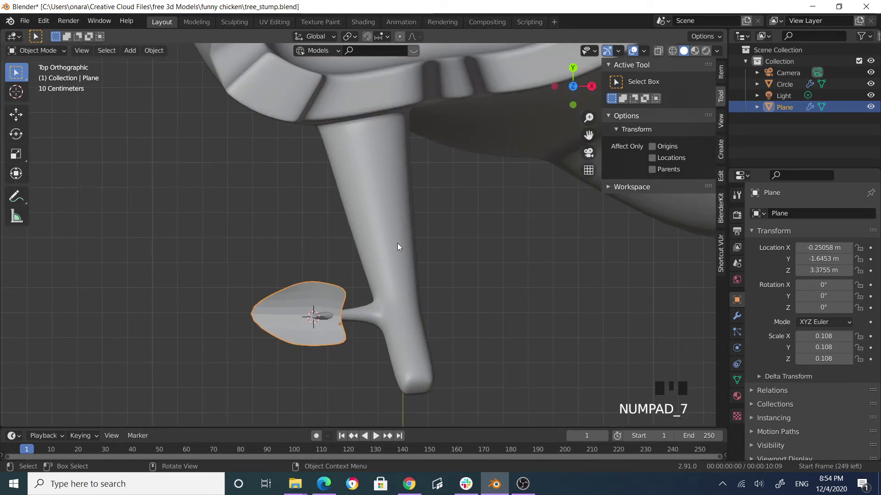
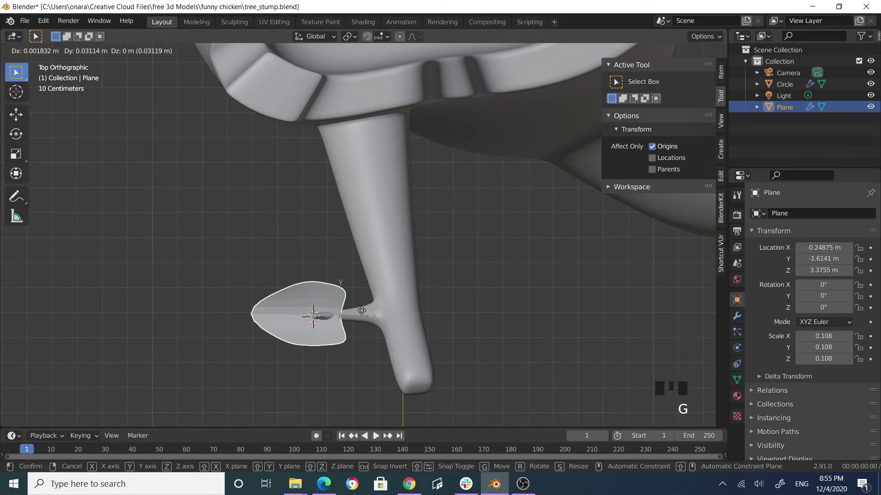
{"action": "left_click", "coordinate": [654, 151]}
{"action": "left_click", "coordinate": [488, 280]}
Step: Snap the leaf onto the stored cursor point so its stem touches the branch tip
{"action": "left_click_drag", "start_coordinate": [493, 274], "coordinate": [360, 258]}
{"action": "left_click", "coordinate": [361, 258]}
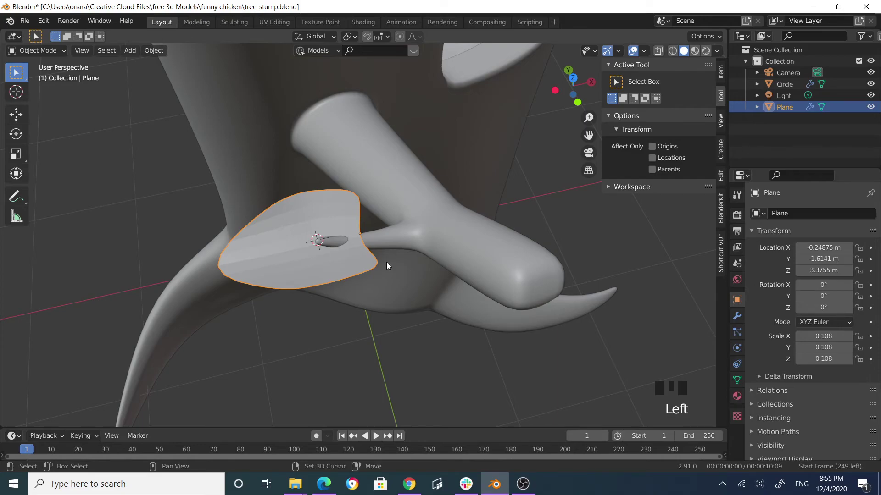
{"action": "key", "text": "shift+s"}
{"action": "key", "text": "shift+s"}
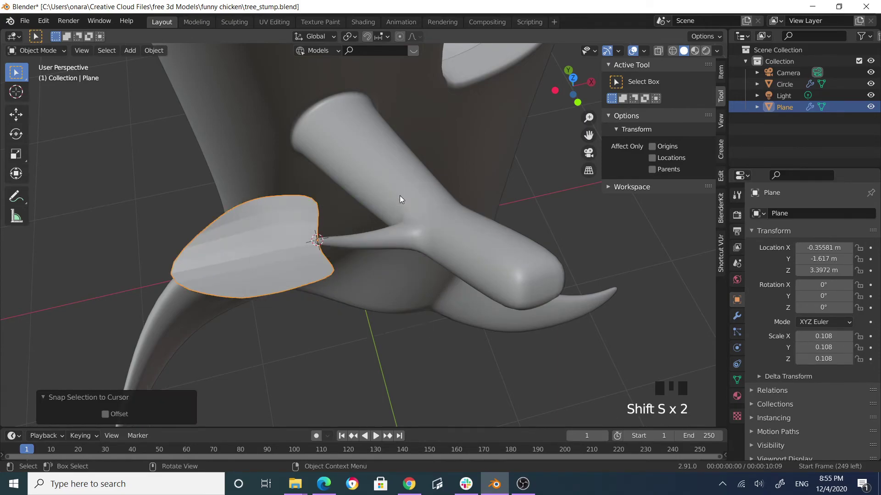
{"action": "left_click", "coordinate": [362, 296]}
Step: Orbit around the finished stump to inspect the branches and leaf
{"action": "left_click_drag", "start_coordinate": [362, 299], "coordinate": [261, 224]}
{"action": "left_click", "coordinate": [262, 224]}
{"action": "left_click_drag", "start_coordinate": [243, 224], "coordinate": [337, 224]}
{"action": "scroll", "scroll_direction": "down", "scroll_amount": 3}
{"action": "left_click_drag", "start_coordinate": [464, 245], "coordinate": [481, 238]}
{"action": "scroll", "scroll_direction": "up", "scroll_amount": 3}
{"action": "left_click", "coordinate": [425, 191]}
{"action": "left_click_drag", "start_coordinate": [162, 52], "coordinate": [531, 232]}
{"action": "left_click_drag", "start_coordinate": [459, 230], "coordinate": [345, 229]}
{"action": "scroll", "scroll_direction": "down", "scroll_amount": 3}
{"action": "left_click_drag", "start_coordinate": [368, 223], "coordinate": [406, 239]}
{"action": "scroll", "scroll_direction": "down", "scroll_amount": 3}
{"action": "left_click_drag", "start_coordinate": [377, 239], "coordinate": [505, 243]}
{"action": "scroll", "scroll_direction": "up", "scroll_amount": 3}
{"action": "left_click", "coordinate": [364, 220]}
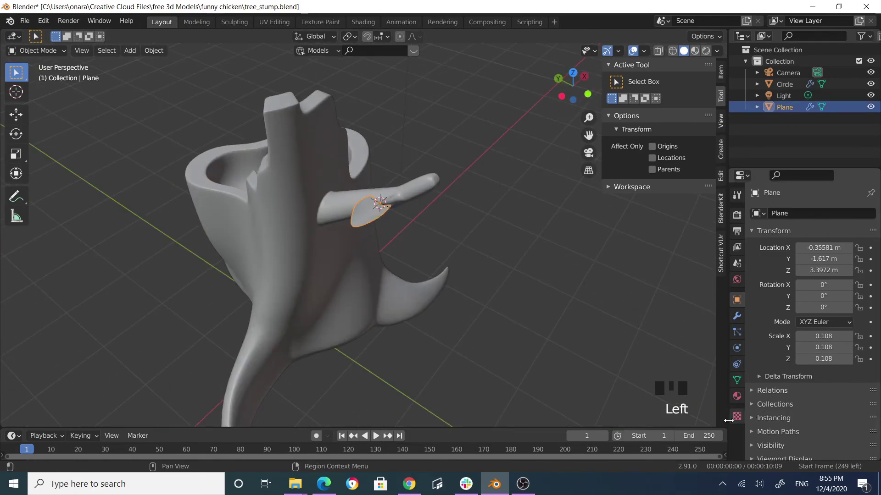
Step: Give the leaf plane a new material with a pale cream base colour
{"action": "left_click", "coordinate": [739, 396]}
{"action": "left_click_drag", "start_coordinate": [800, 263], "coordinate": [838, 368]}
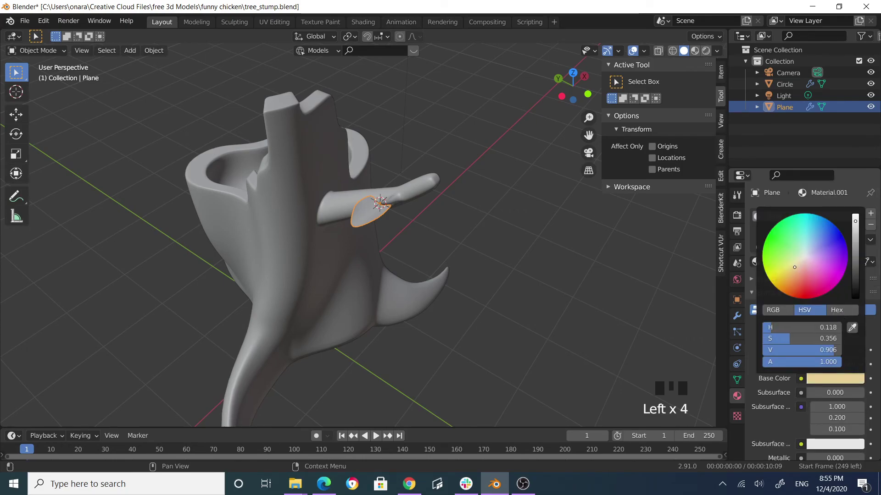
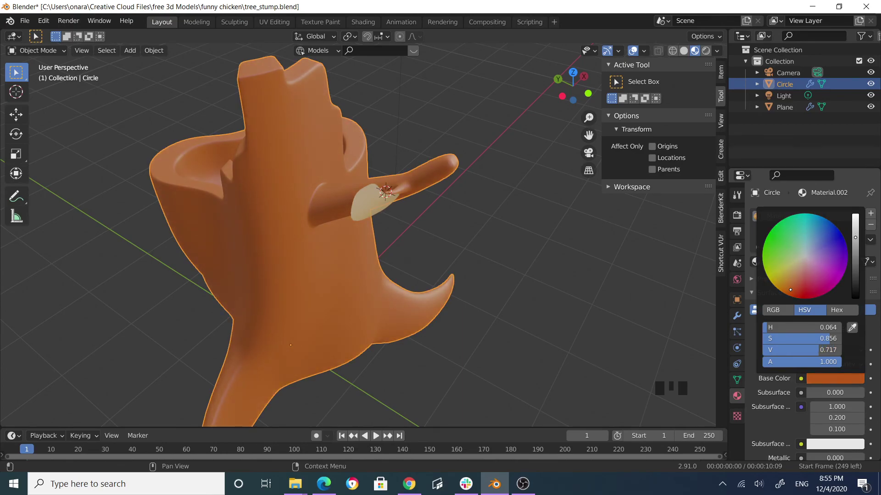
{"action": "left_click", "coordinate": [614, 268]}
{"action": "left_click_drag", "start_coordinate": [448, 290], "coordinate": [392, 258]}
{"action": "scroll", "scroll_direction": "up", "scroll_amount": 3}
{"action": "scroll", "scroll_direction": "down", "scroll_amount": 3}
{"action": "middle_click", "coordinate": [440, 282]}
{"action": "scroll", "scroll_direction": "up", "scroll_amount": 3}
{"action": "scroll", "scroll_direction": "down", "scroll_amount": 3}
{"action": "left_click_drag", "start_coordinate": [442, 290], "coordinate": [317, 271]}
{"action": "scroll", "scroll_direction": "down", "scroll_amount": 3}
{"action": "left_click_drag", "start_coordinate": [324, 260], "coordinate": [355, 264]}
{"action": "scroll", "scroll_direction": "up", "scroll_amount": 3}
{"action": "left_click_drag", "start_coordinate": [425, 260], "coordinate": [332, 244]}
{"action": "scroll", "scroll_direction": "up", "scroll_amount": 3}
{"action": "scroll", "scroll_direction": "down", "scroll_amount": 3}
{"action": "left_click_drag", "start_coordinate": [347, 254], "coordinate": [389, 245]}
{"action": "scroll", "scroll_direction": "down", "scroll_amount": 3}
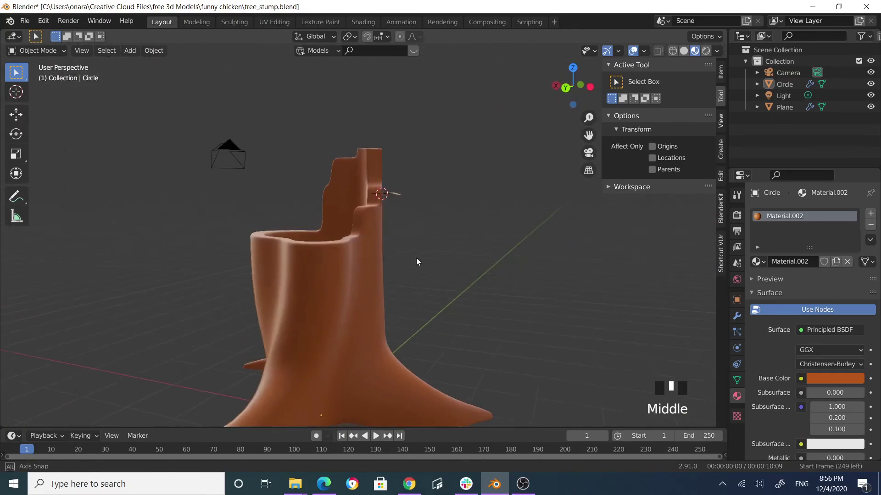